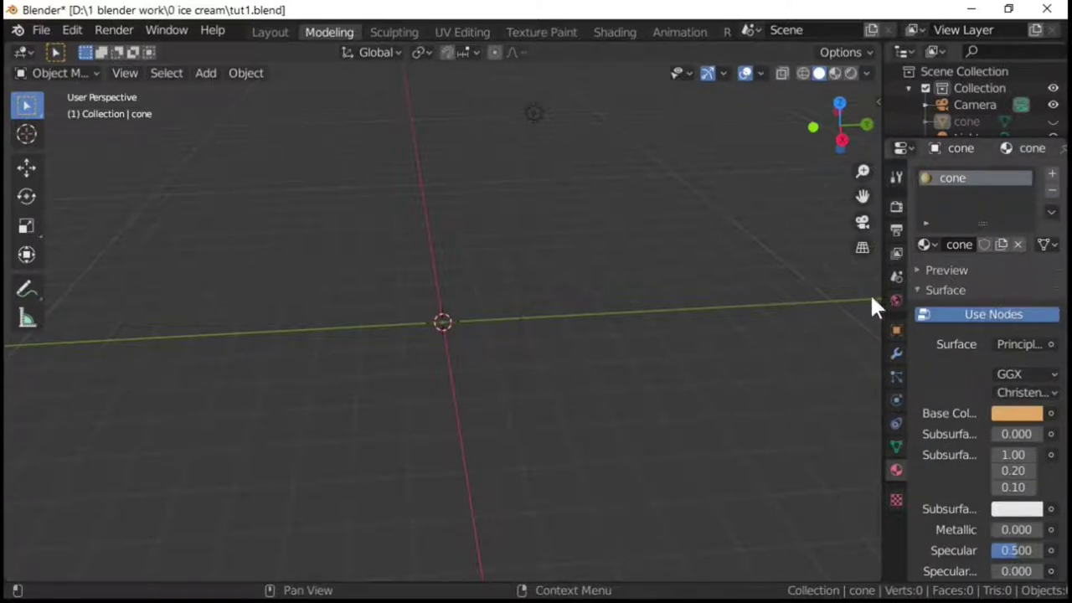
# Add a circle mesh at the scene origin
pyautogui.click(1059, 181)
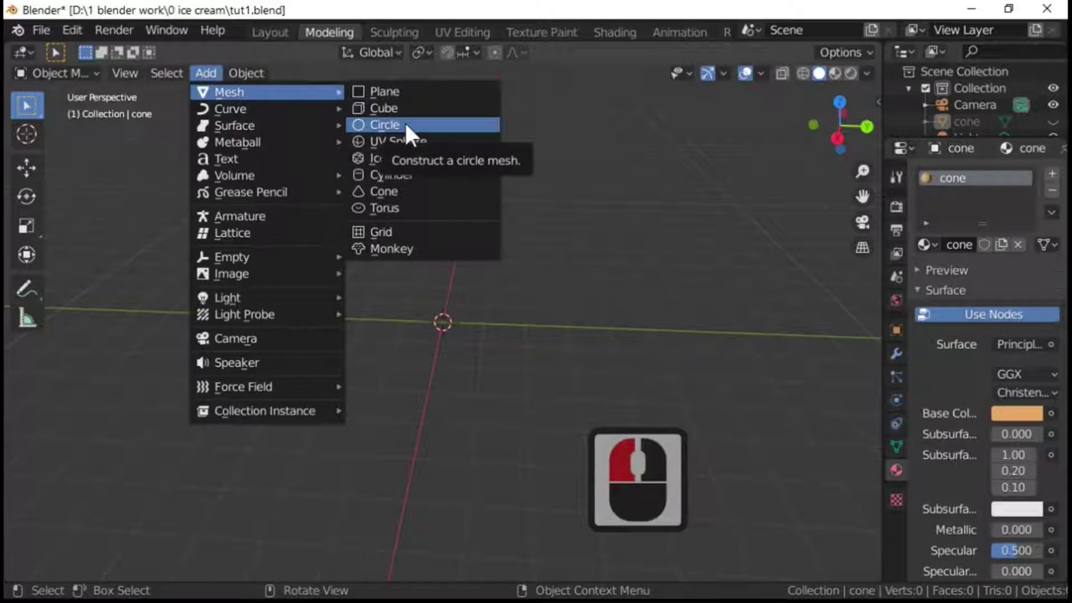
pyautogui.click(417, 131)
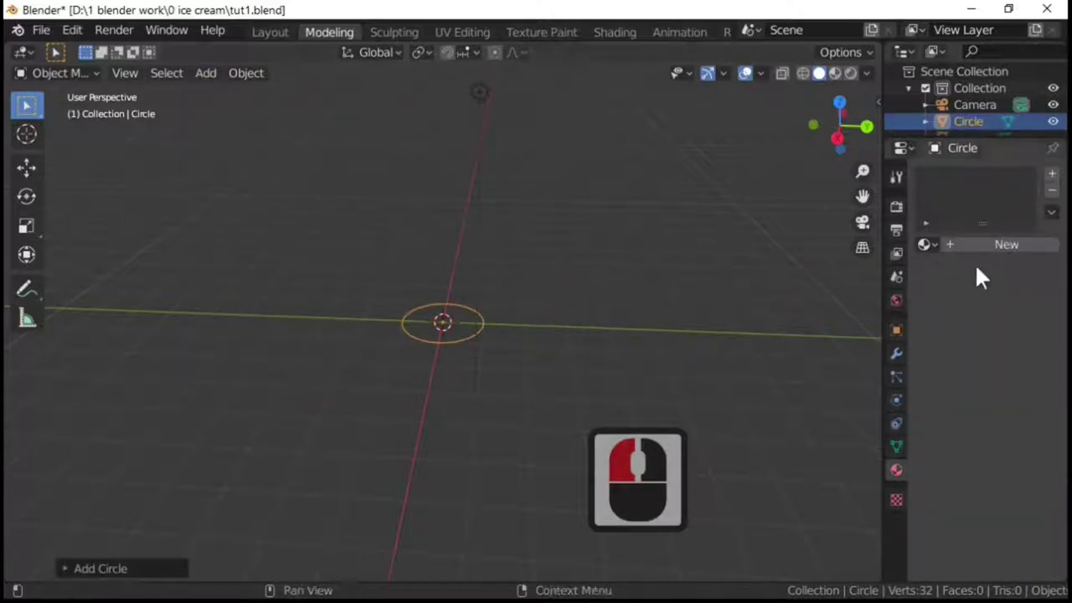
# Create a new material on the circle and name it 'ice cream'
pyautogui.click(1011, 257)
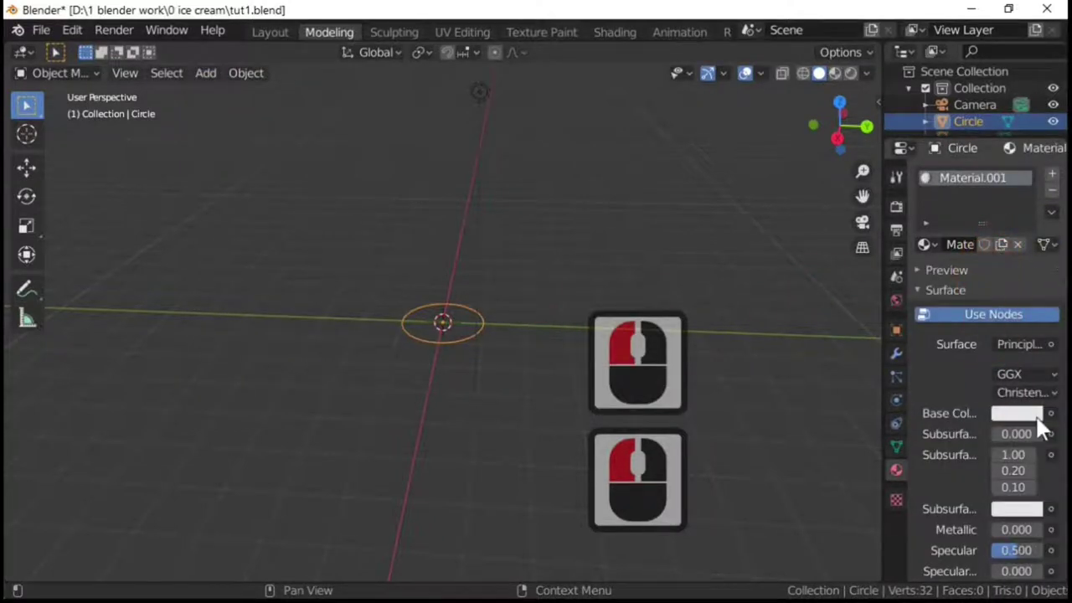
pyautogui.doubleClick(972, 189)
pyautogui.write('ice cream')
pyautogui.press('Return')
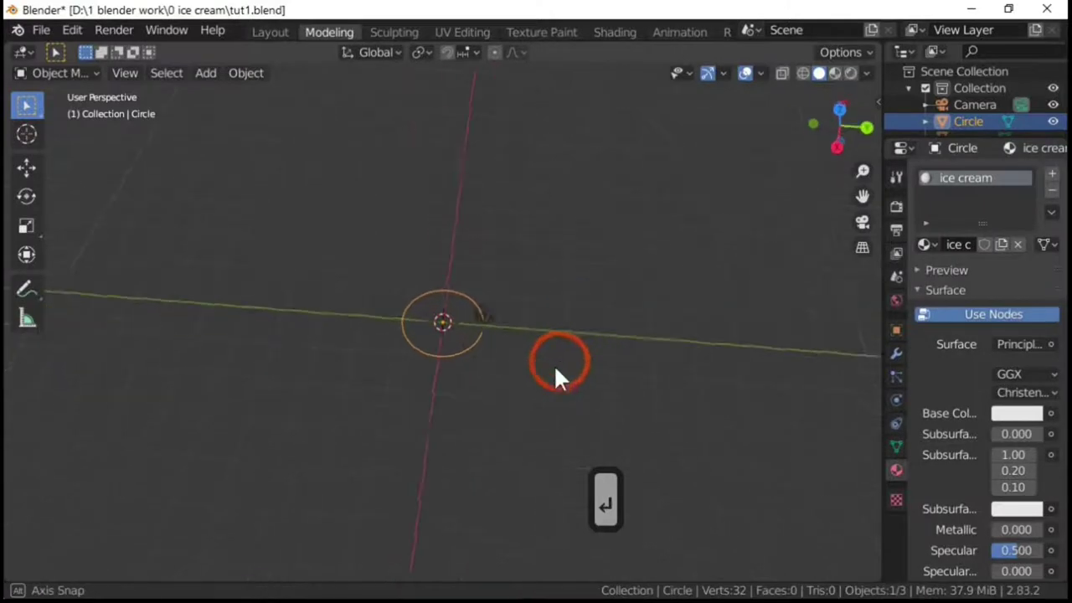
pyautogui.click(454, 500)
# From top view, scale scattered vertices with proportional editing to warp the circle into a wavy outline
pyautogui.press('7')
pyautogui.press('Tab')
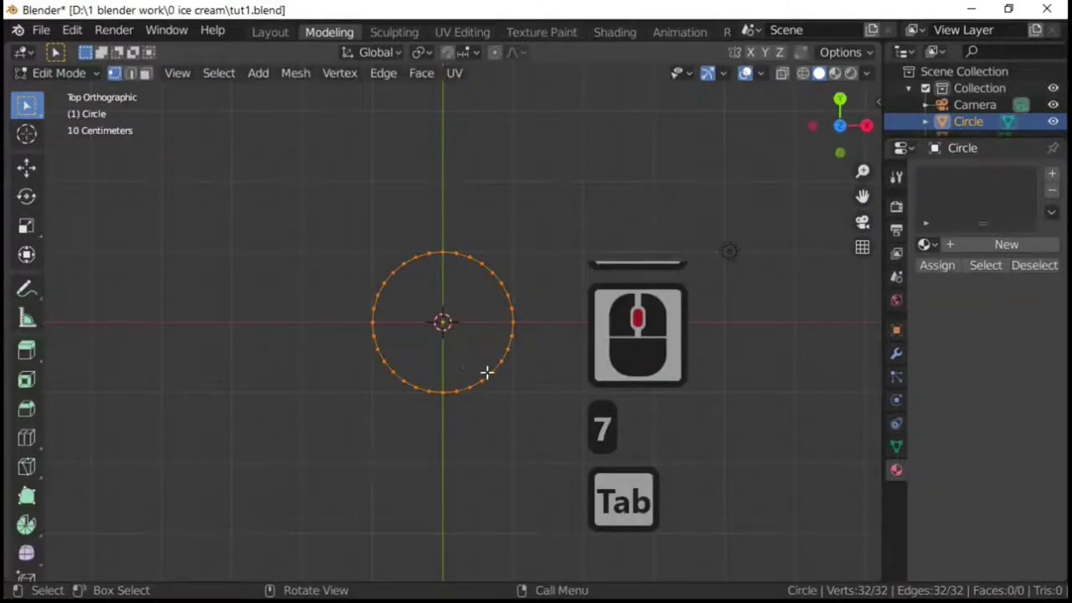
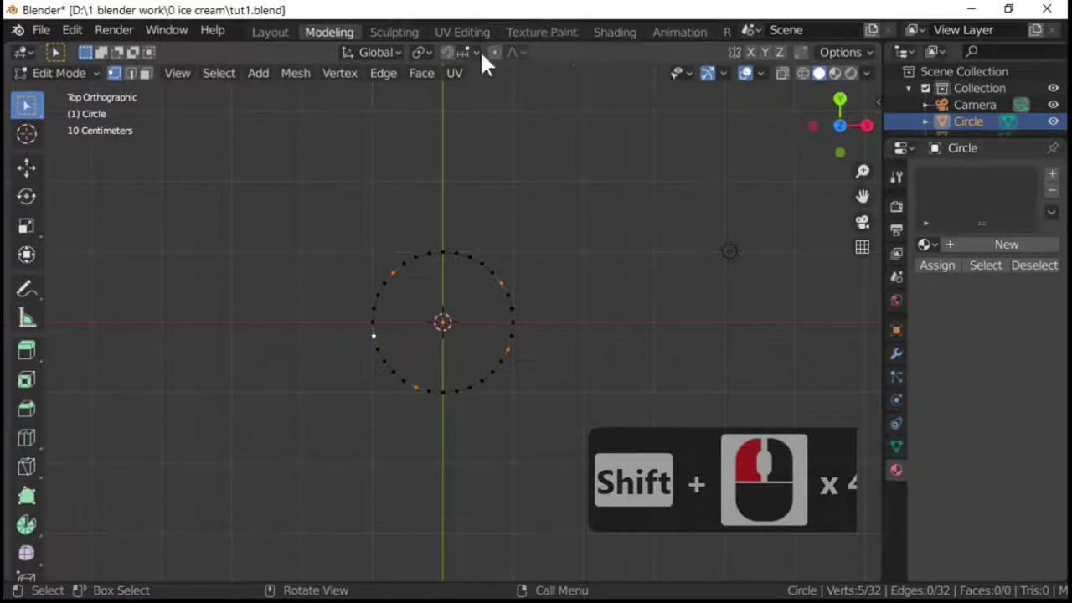
pyautogui.click(506, 56)
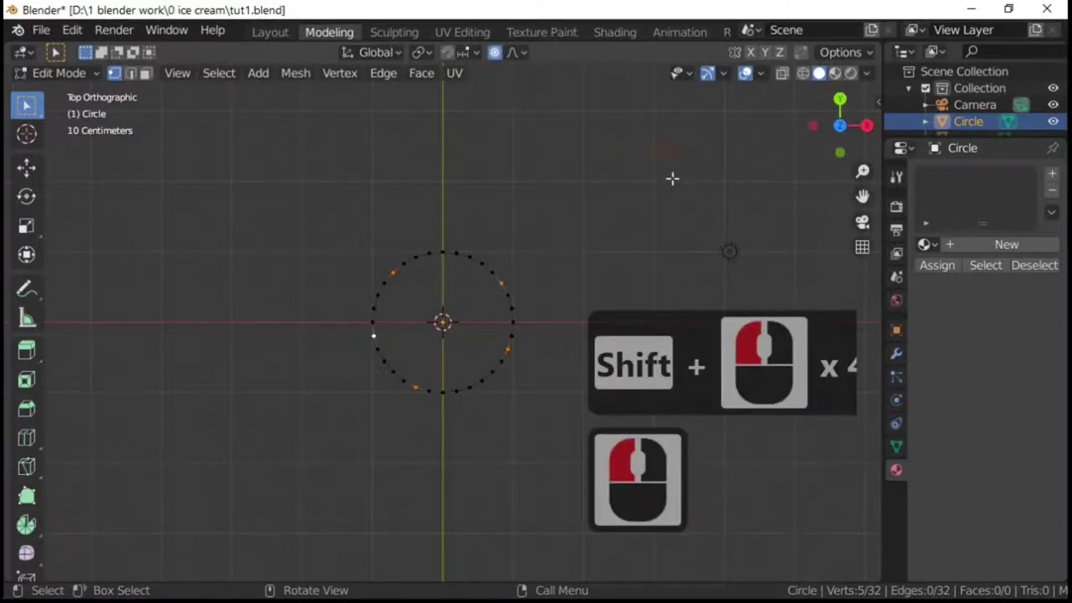
pyautogui.press('s')
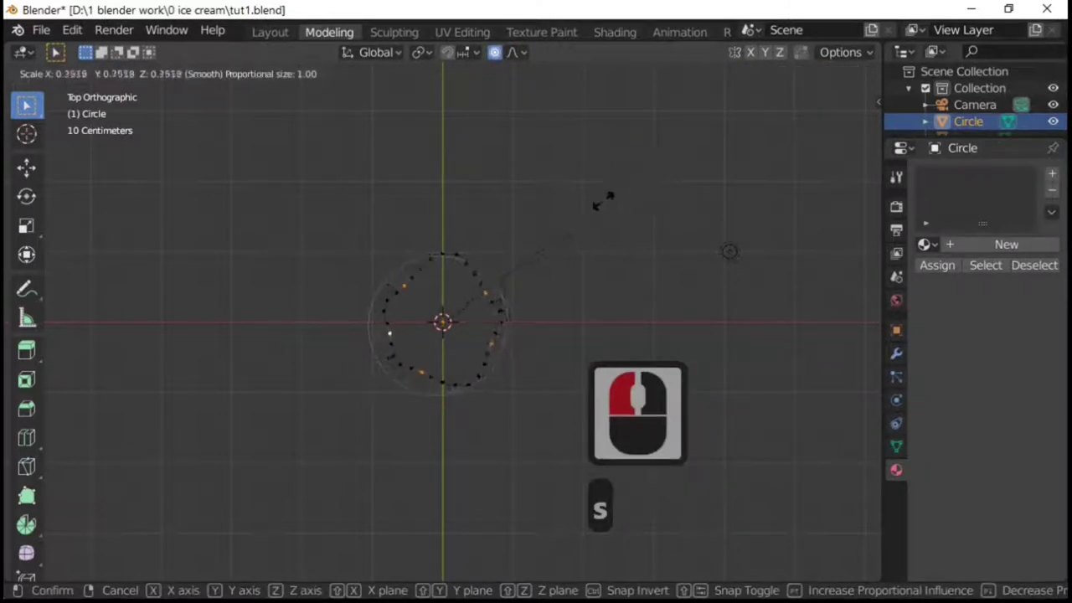
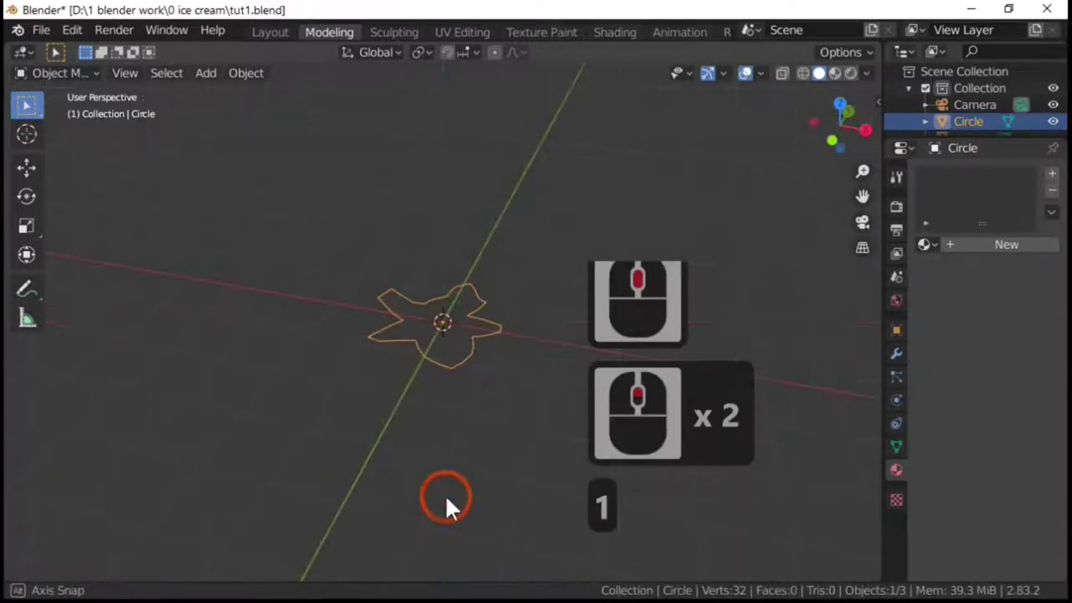
# Swap the outline's new Material.001 for the existing white 'ice cream' material
pyautogui.scroll(3)
pyautogui.middleClick(456, 507)
pyautogui.press('1')
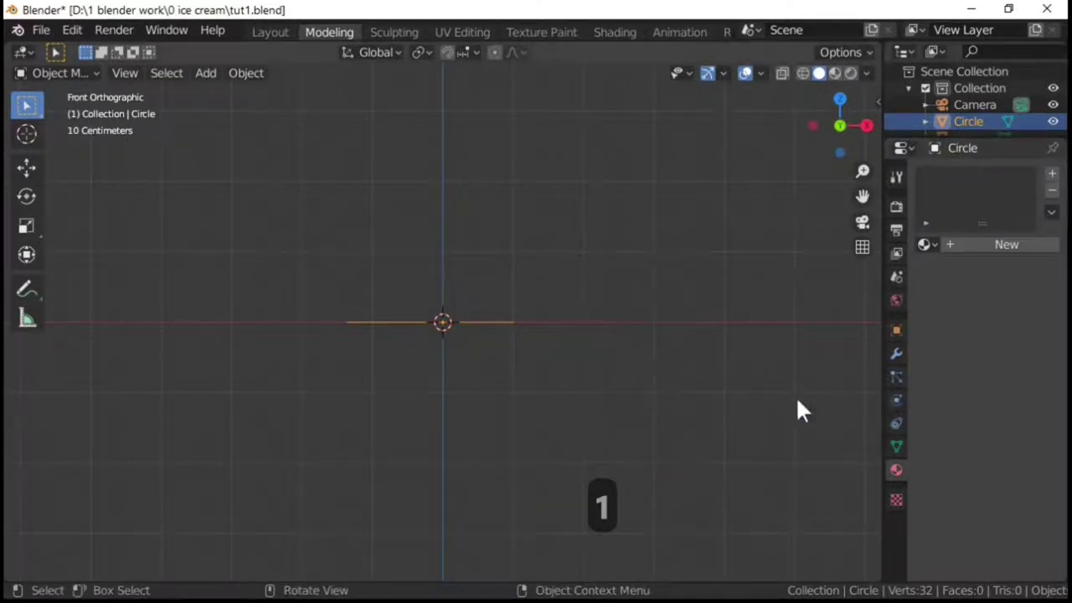
pyautogui.middleClick(464, 484)
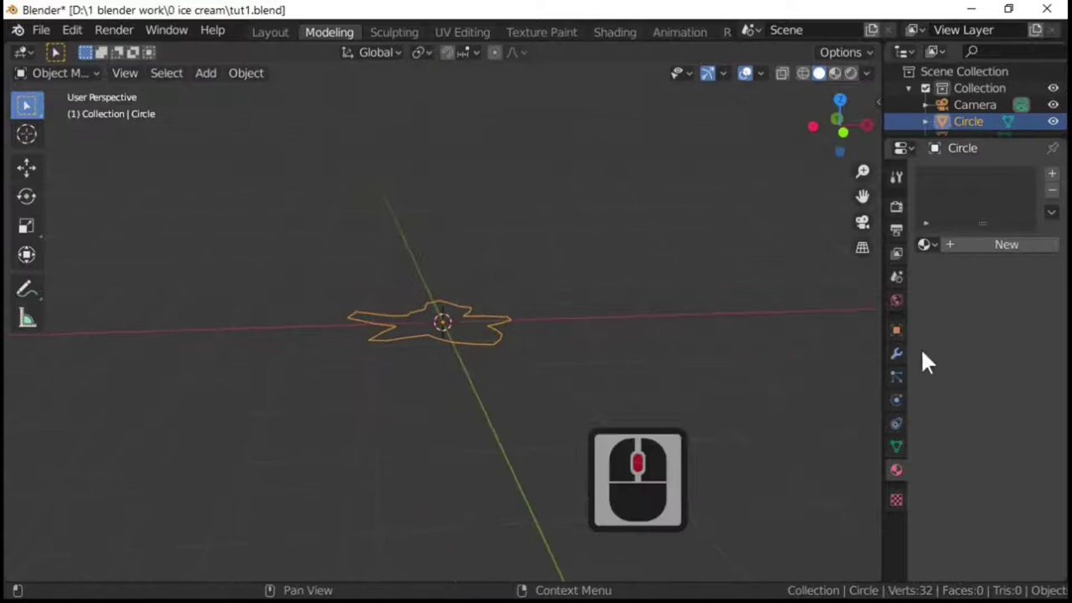
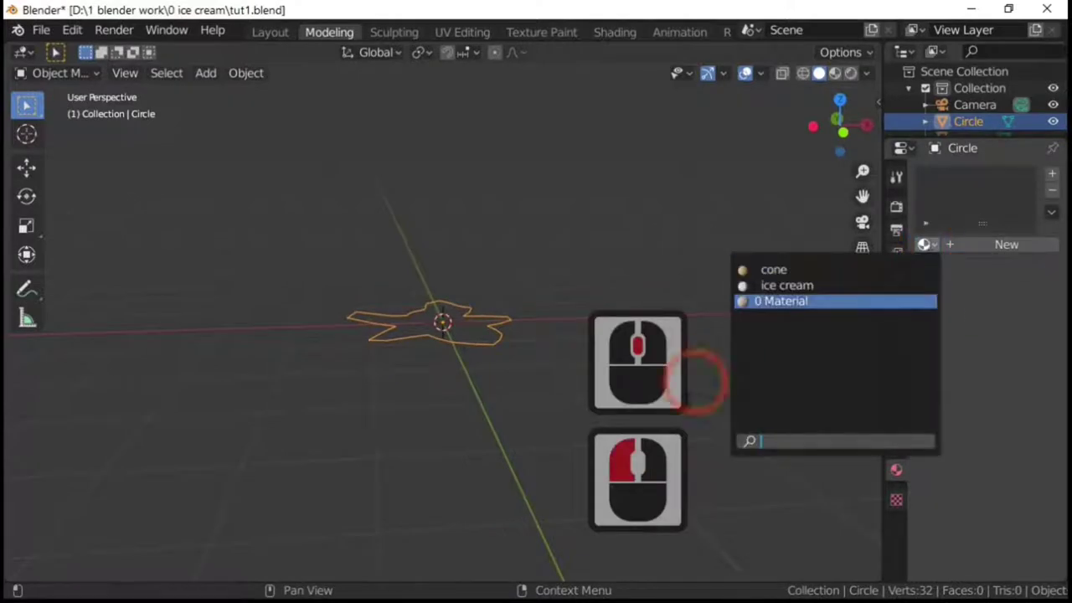
pyautogui.click(518, 401)
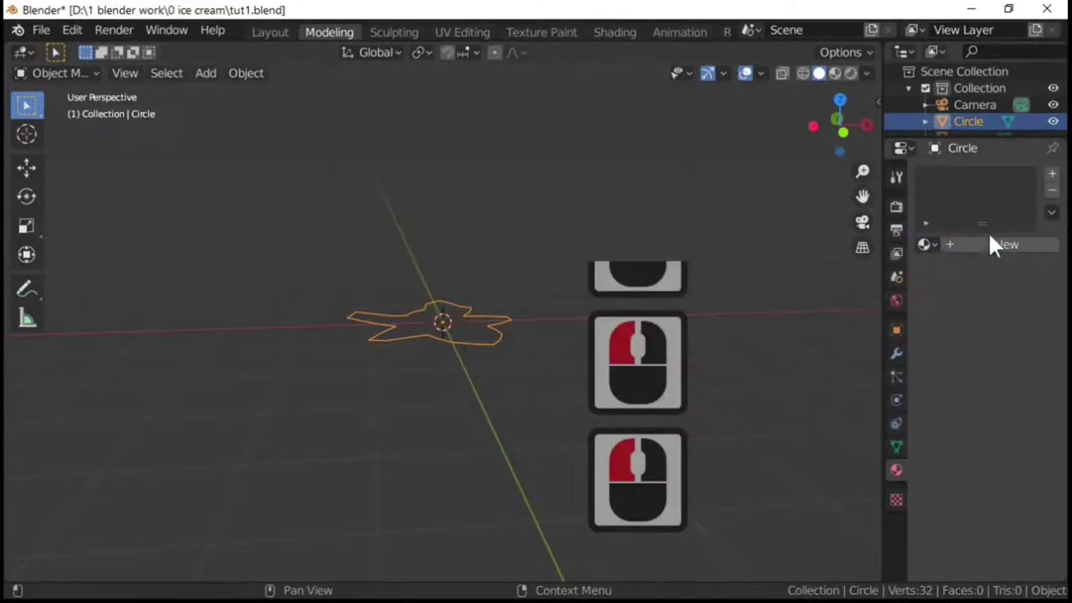
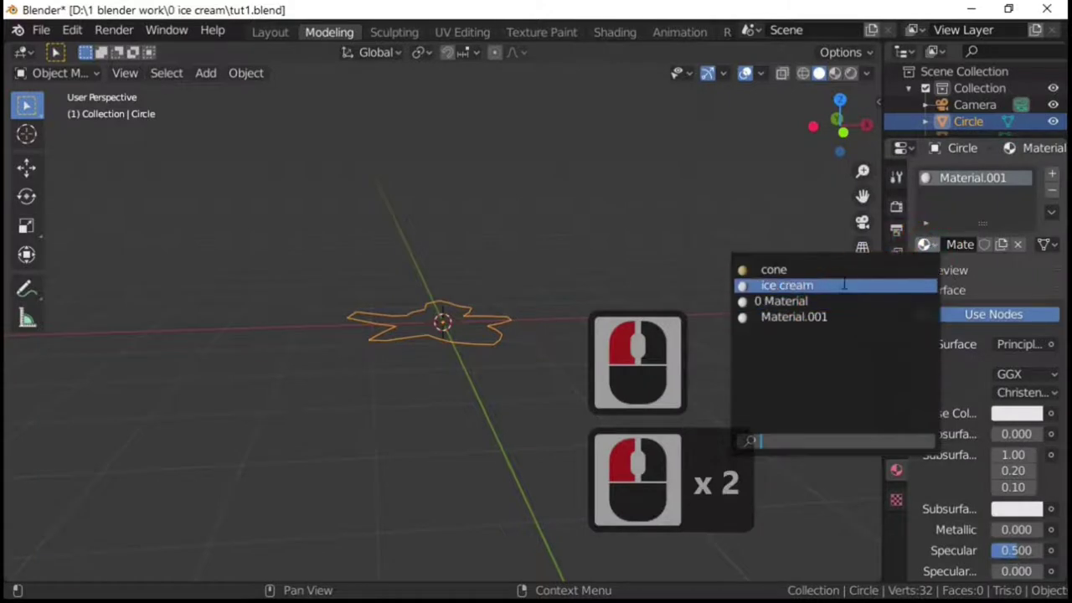
pyautogui.click(850, 293)
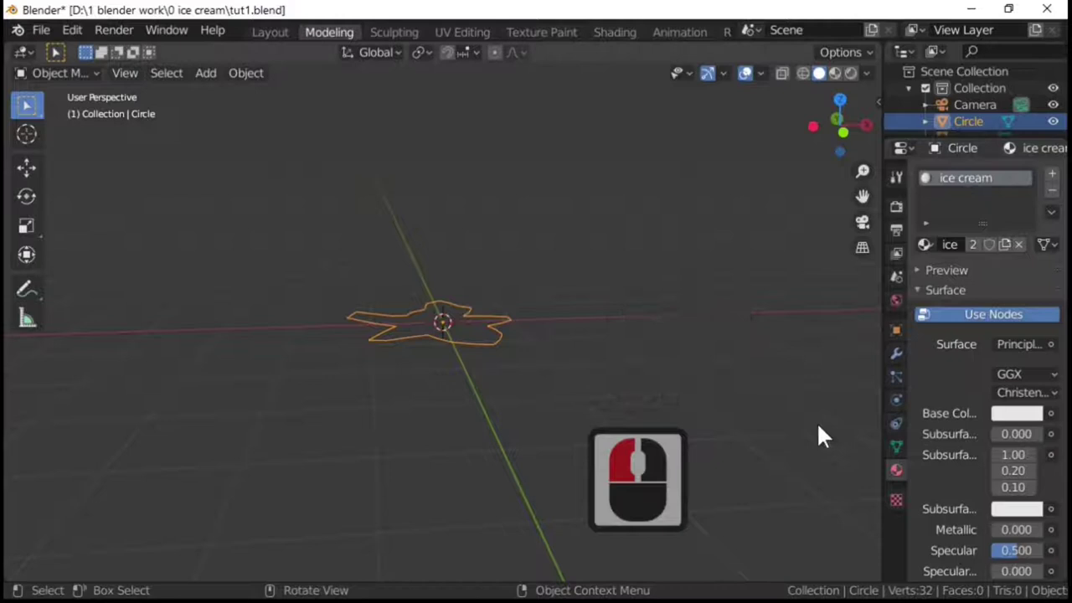
pyautogui.press('Tab')
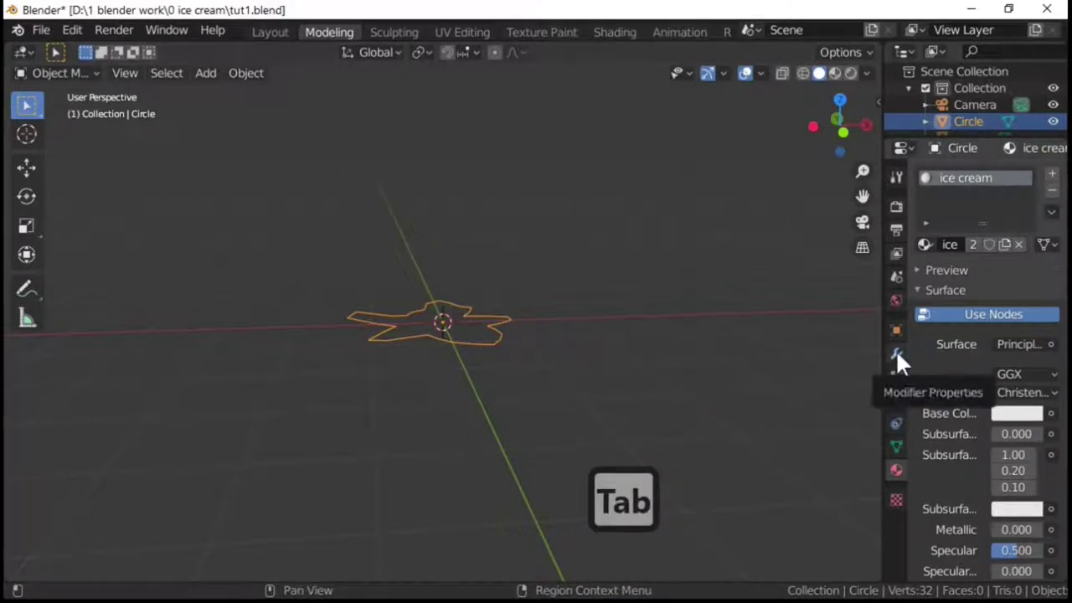
# Add an Array modifier: count 300, relative offset Z 1, constant offset Z 0.25 m
pyautogui.click(907, 362)
pyautogui.click(984, 178)
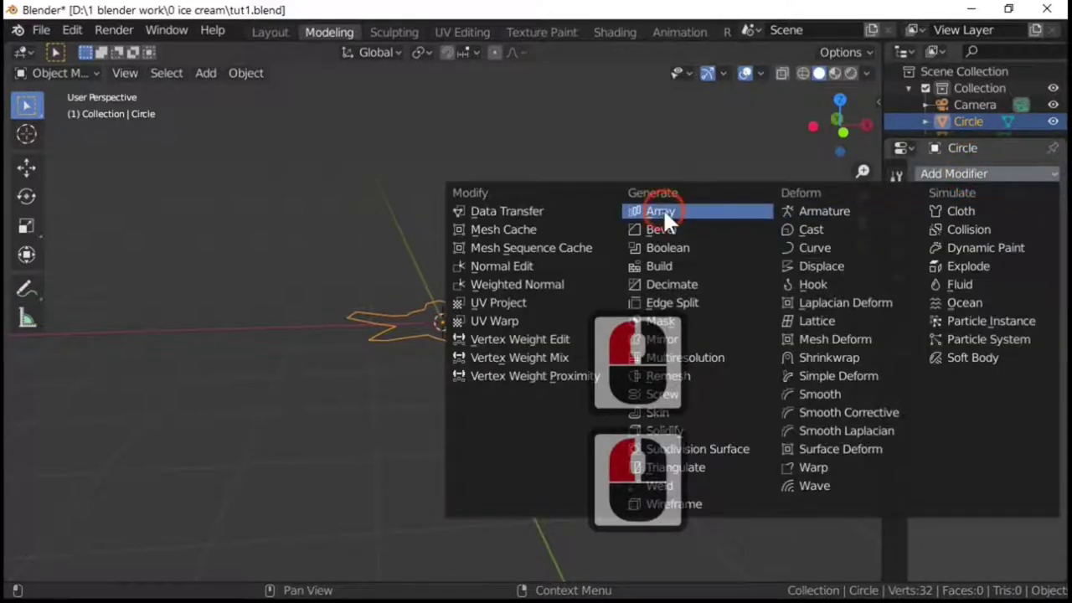
pyautogui.click(672, 221)
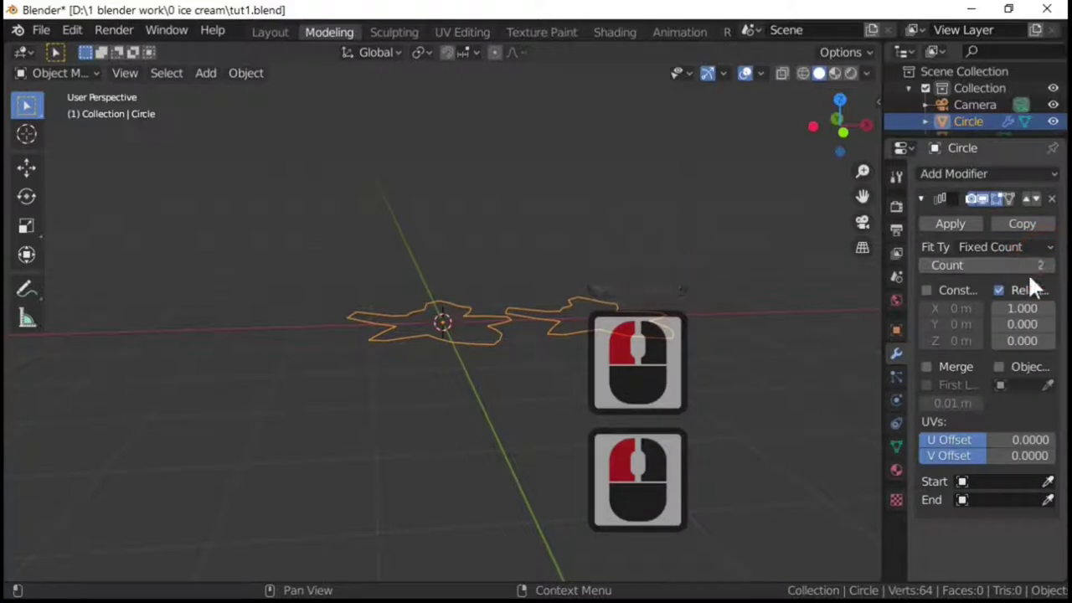
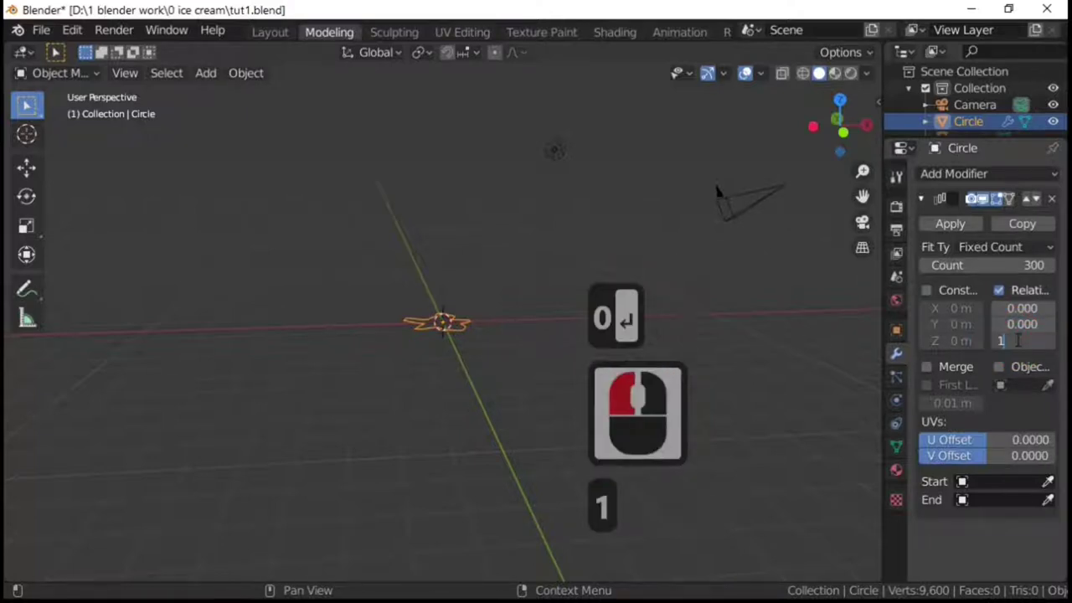
pyautogui.press('Return')
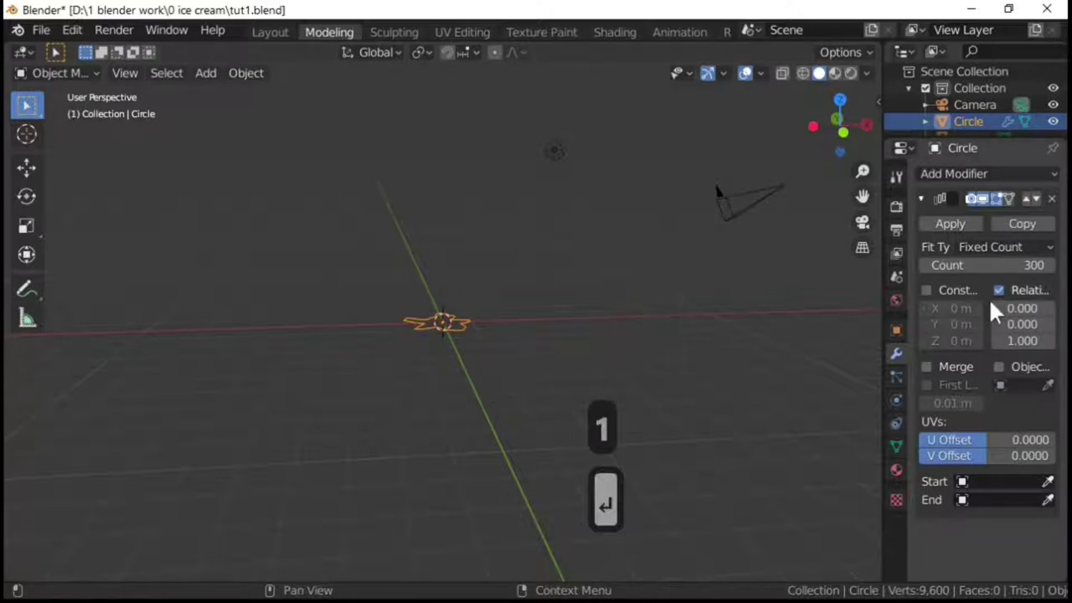
pyautogui.click(936, 303)
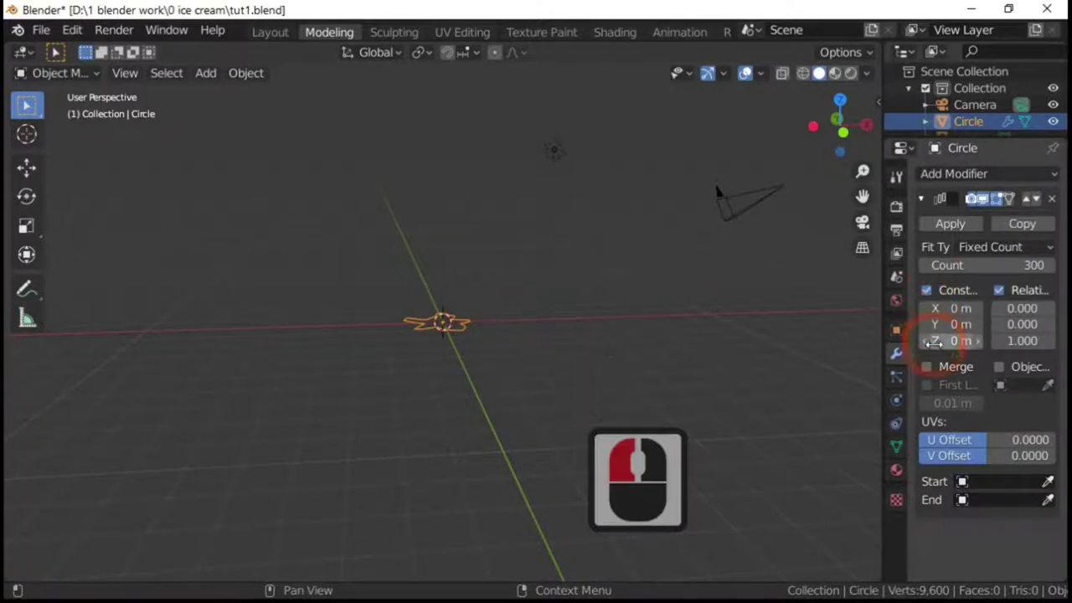
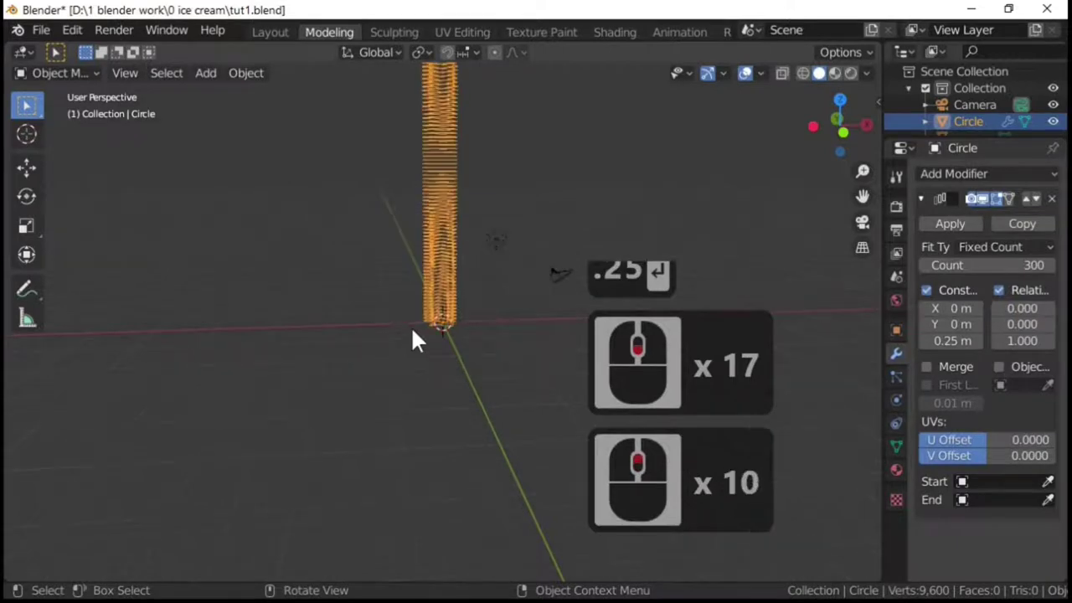
# Orbit the view to inspect the tall stacked column of wavy rings
pyautogui.scroll(3)
pyautogui.middleClick(429, 366)
pyautogui.middleClick(374, 347)
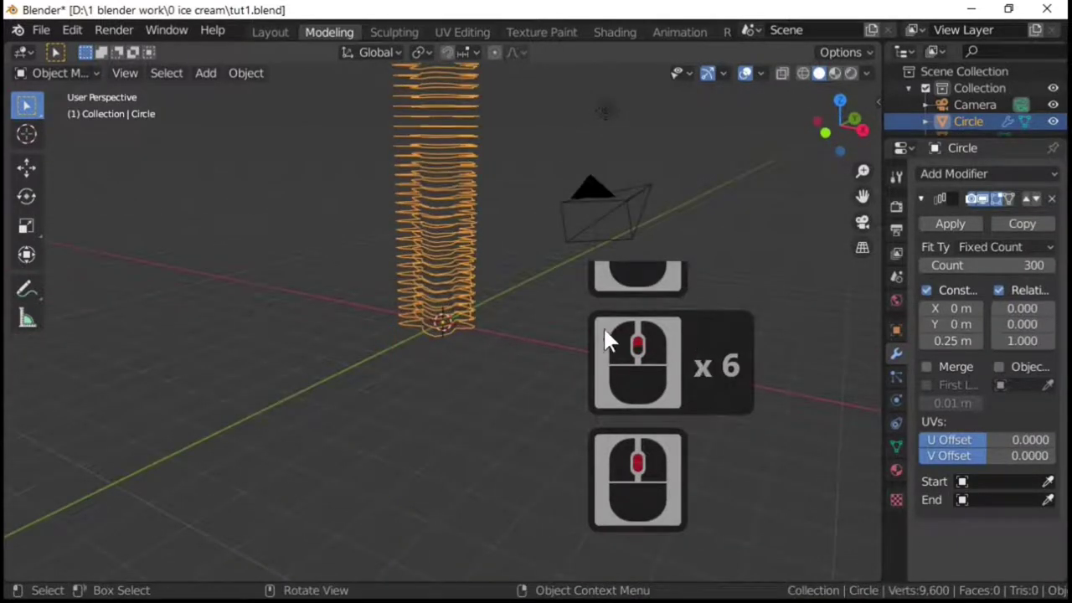
pyautogui.scroll(-3)
pyautogui.middleClick(553, 399)
# Move the stacked column 1 m along the global X axis (G, X, 1)
pyautogui.press('Tab')
pyautogui.press('Tab')
pyautogui.scroll(-3)
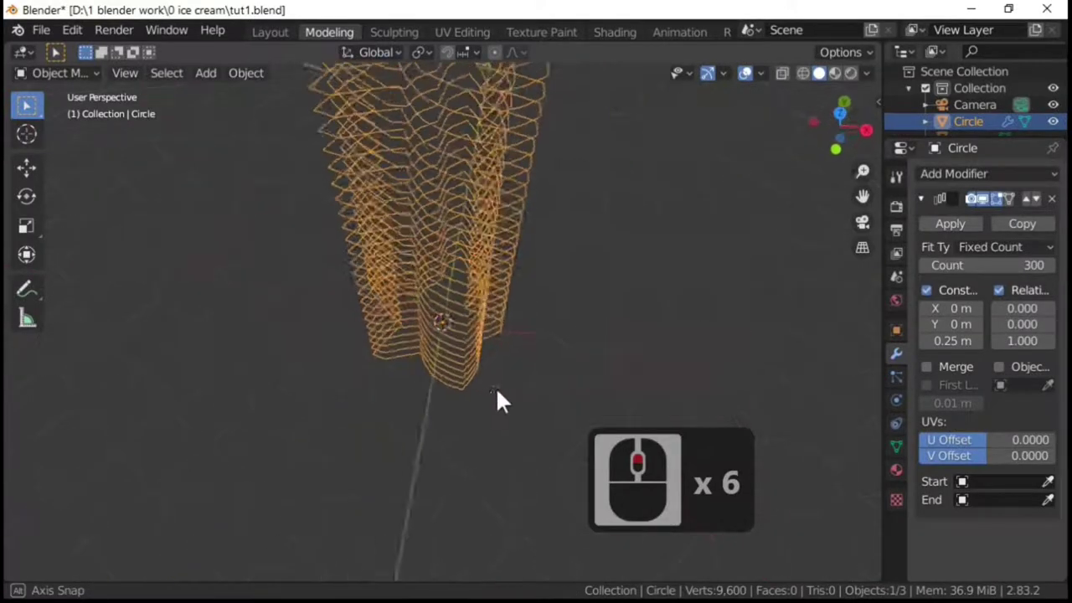
pyautogui.middleClick(513, 401)
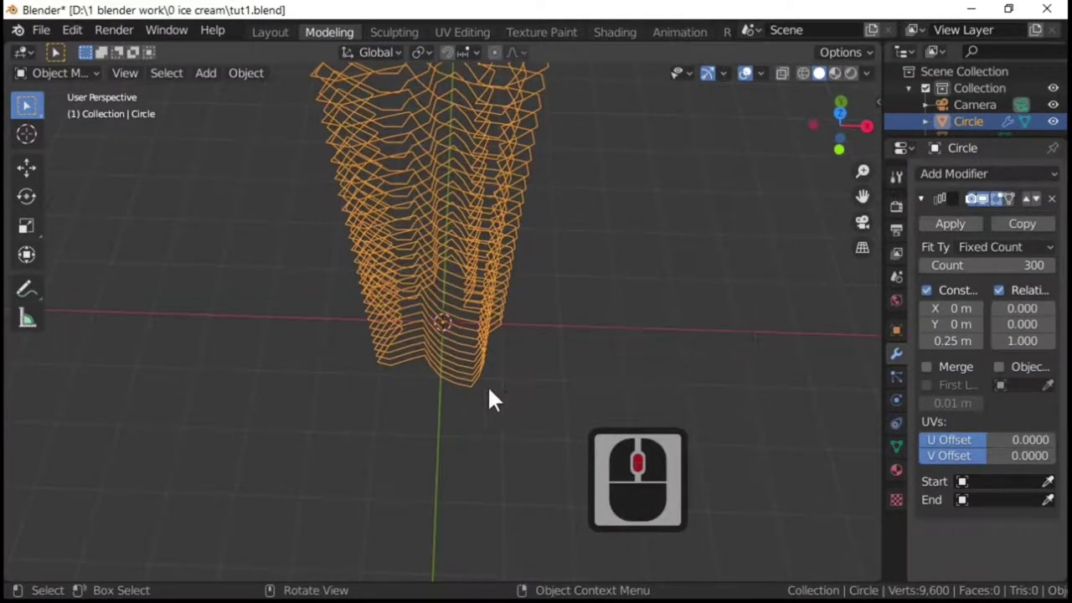
pyautogui.press('g')
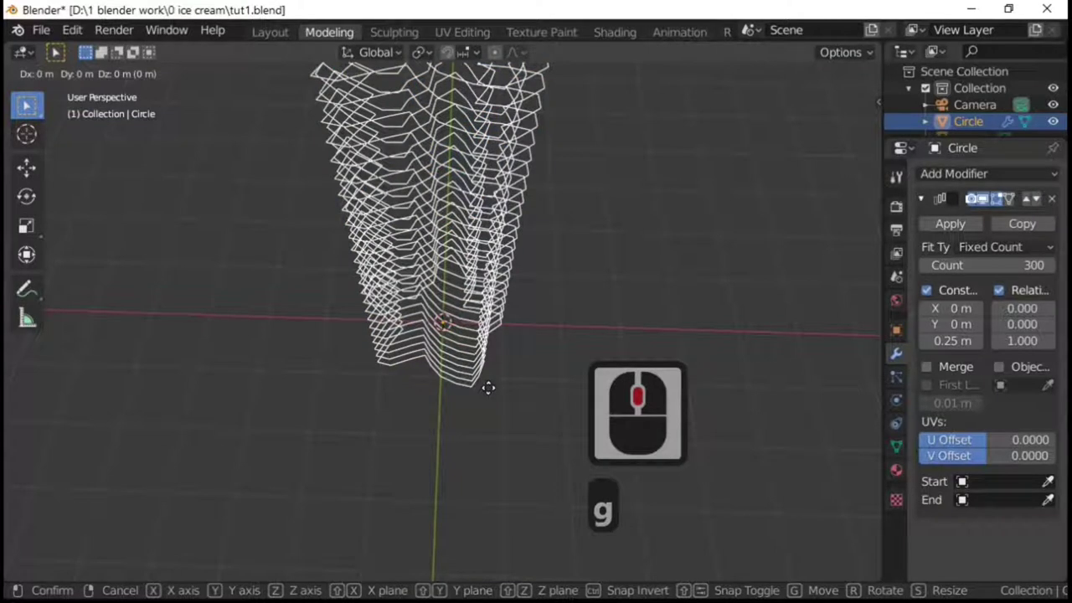
pyautogui.press('x')
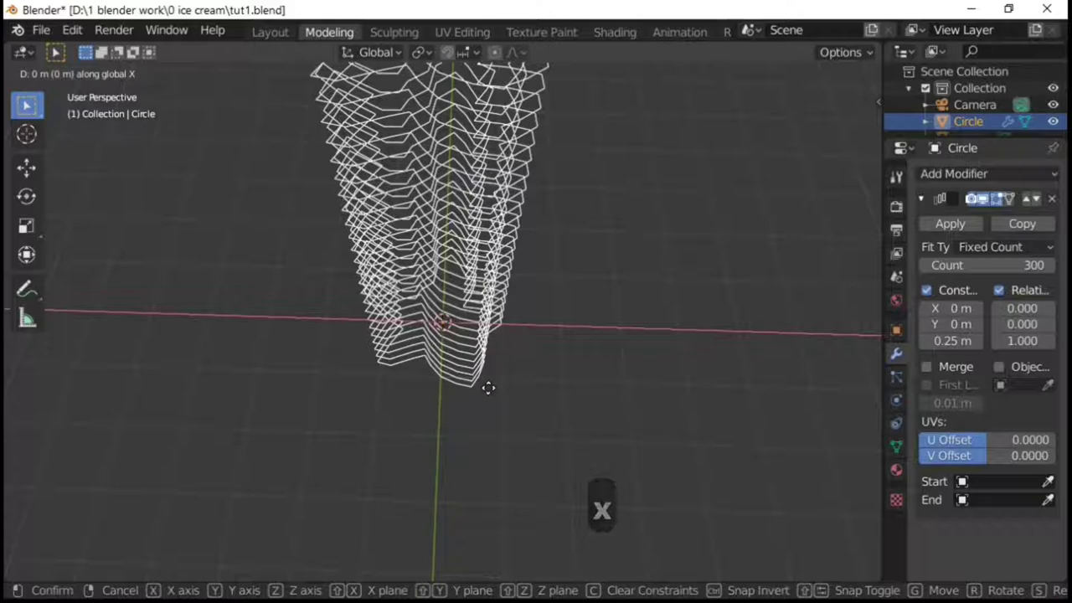
pyautogui.press('1')
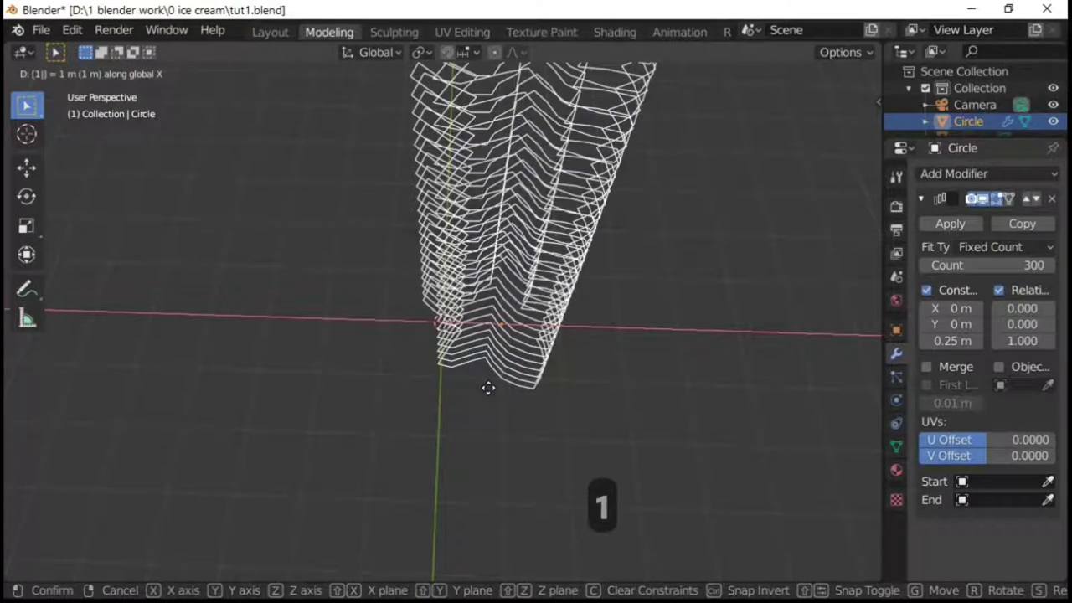
pyautogui.press('Return')
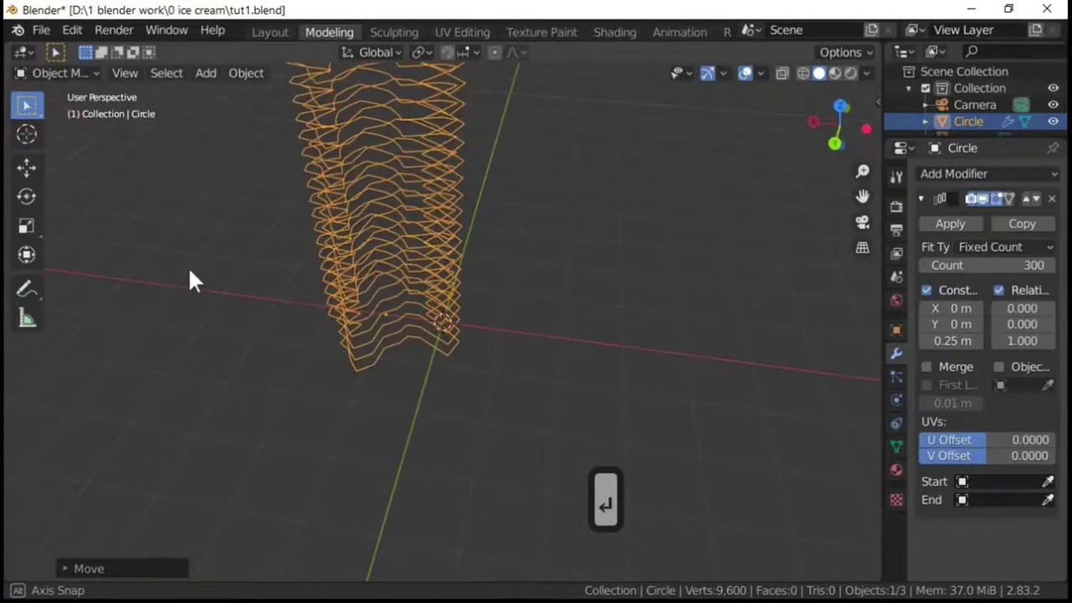
pyautogui.middleClick(171, 284)
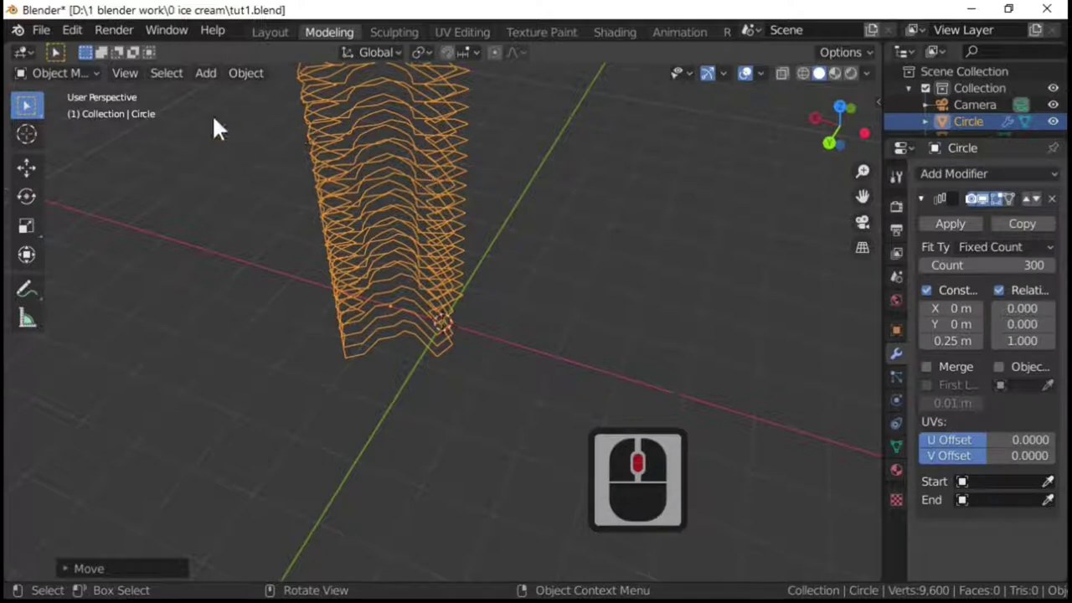
# Add a single-arrow empty and set its Location X to 0.9 m beside the ring stack
pyautogui.click(214, 84)
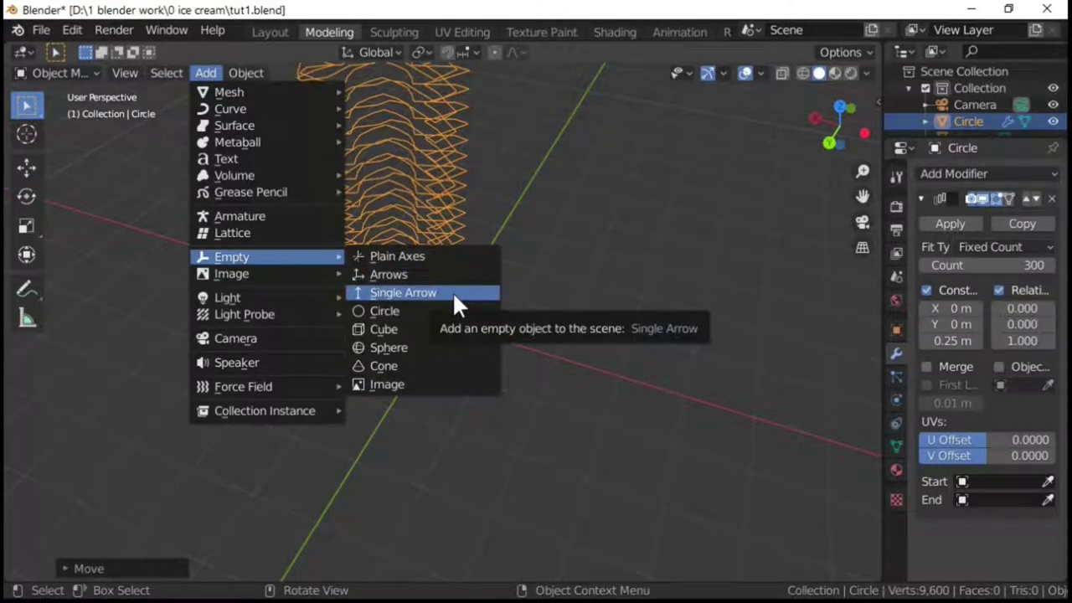
pyautogui.click(463, 284)
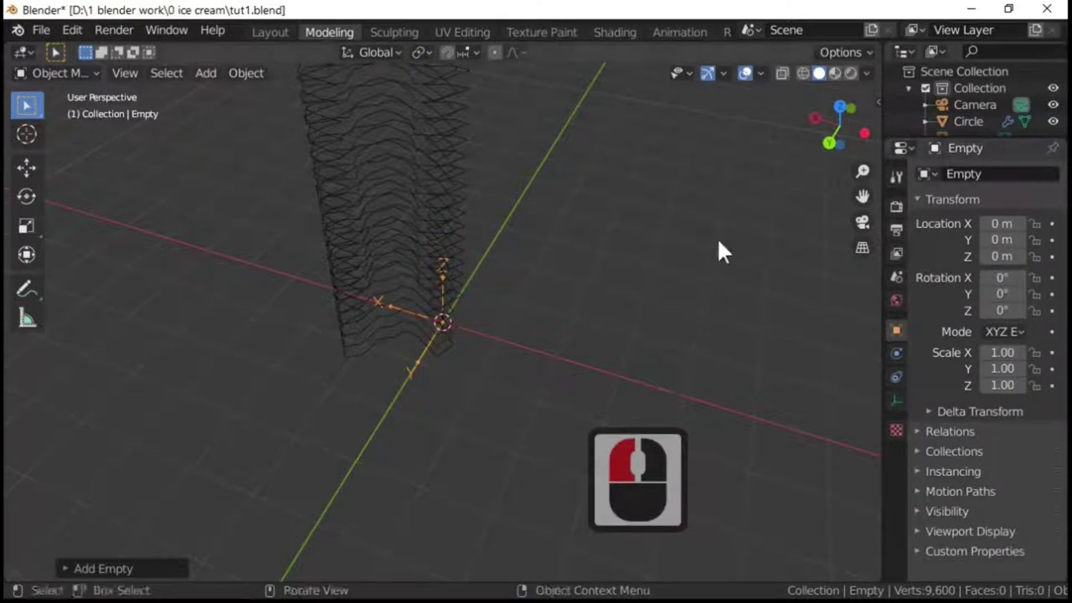
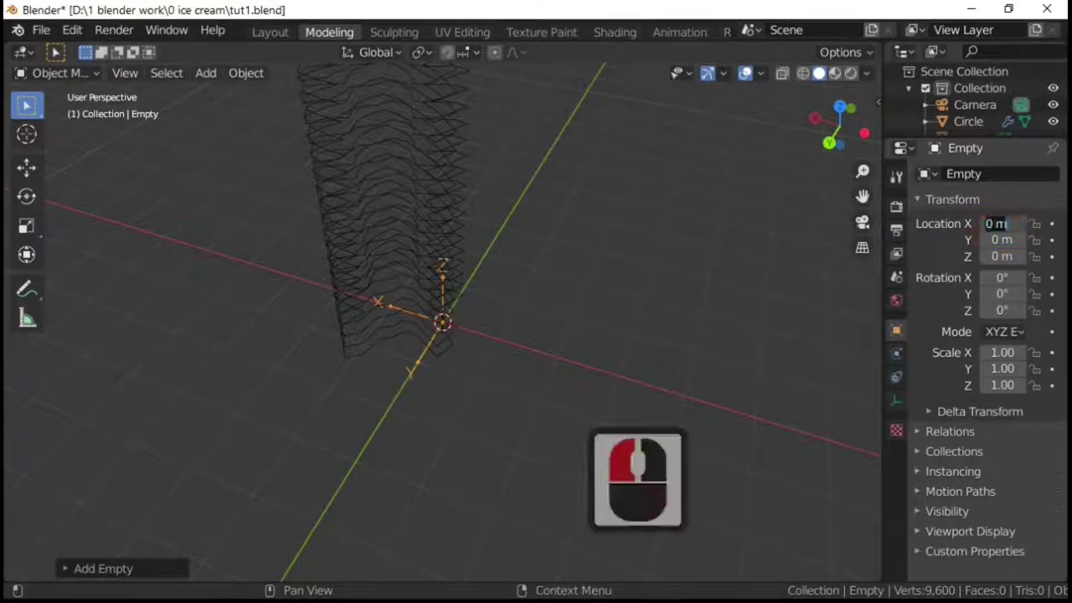
pyautogui.write('.9')
pyautogui.press('Return')
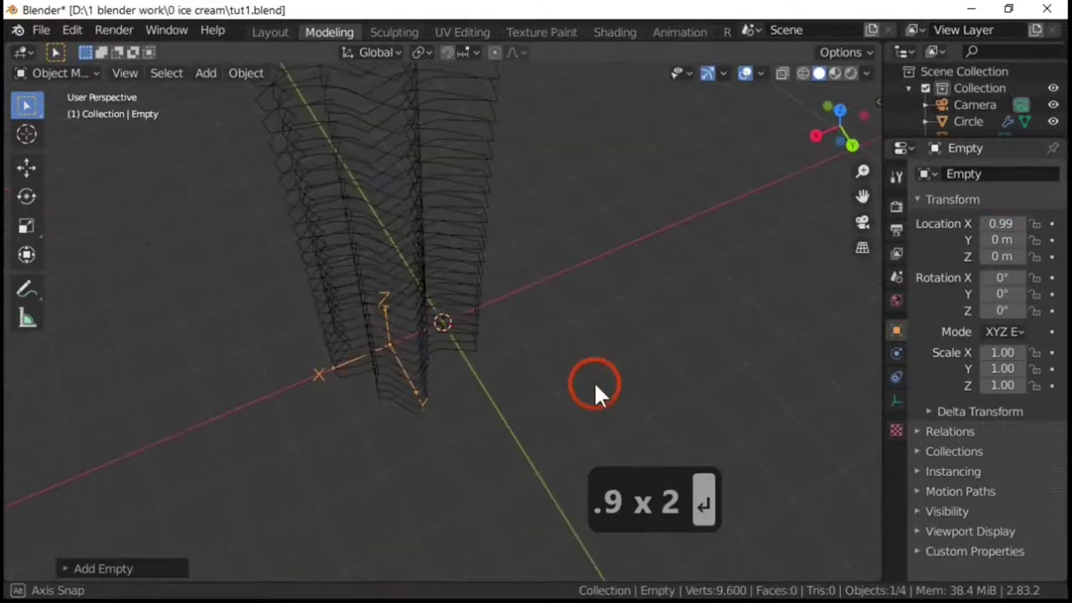
pyautogui.middleClick(569, 368)
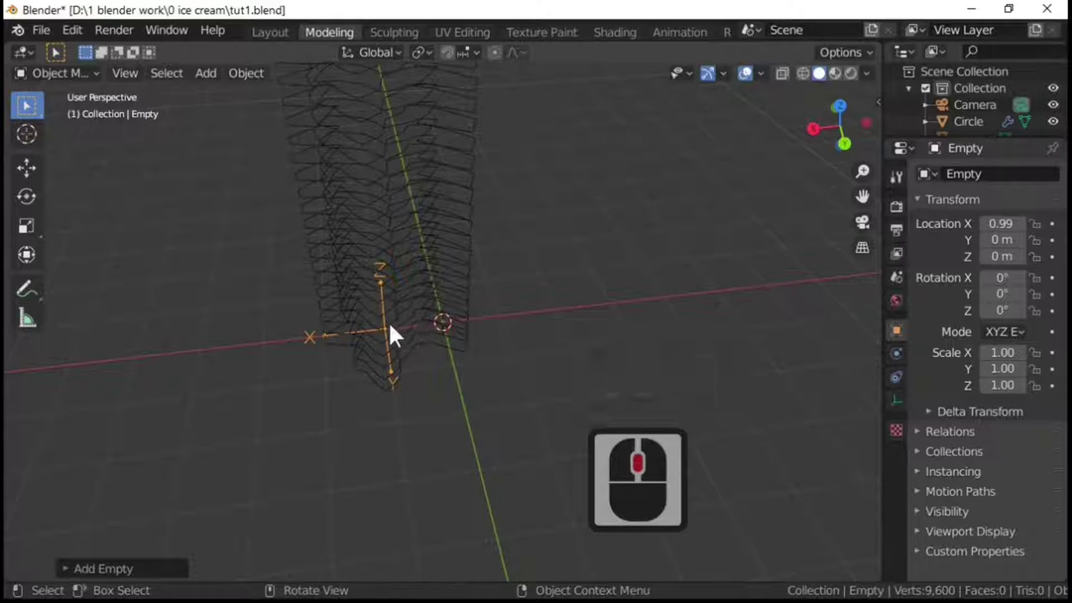
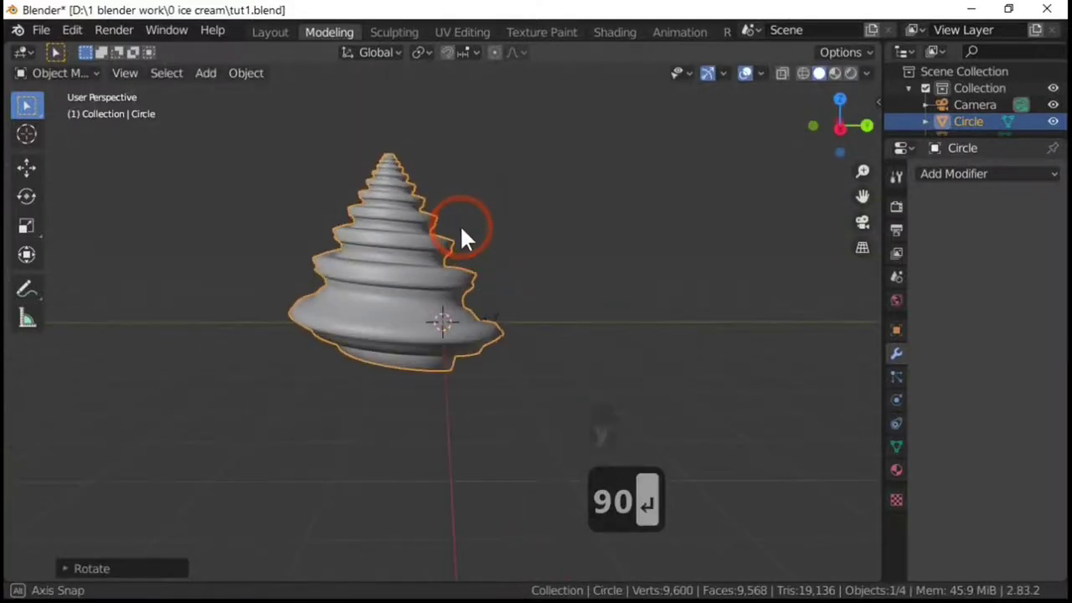
# Move the swirl up along Z so its wavy base rests on the world origin
pyautogui.middleClick(472, 233)
pyautogui.scroll(3)
pyautogui.scroll(-3)
pyautogui.middleClick(516, 332)
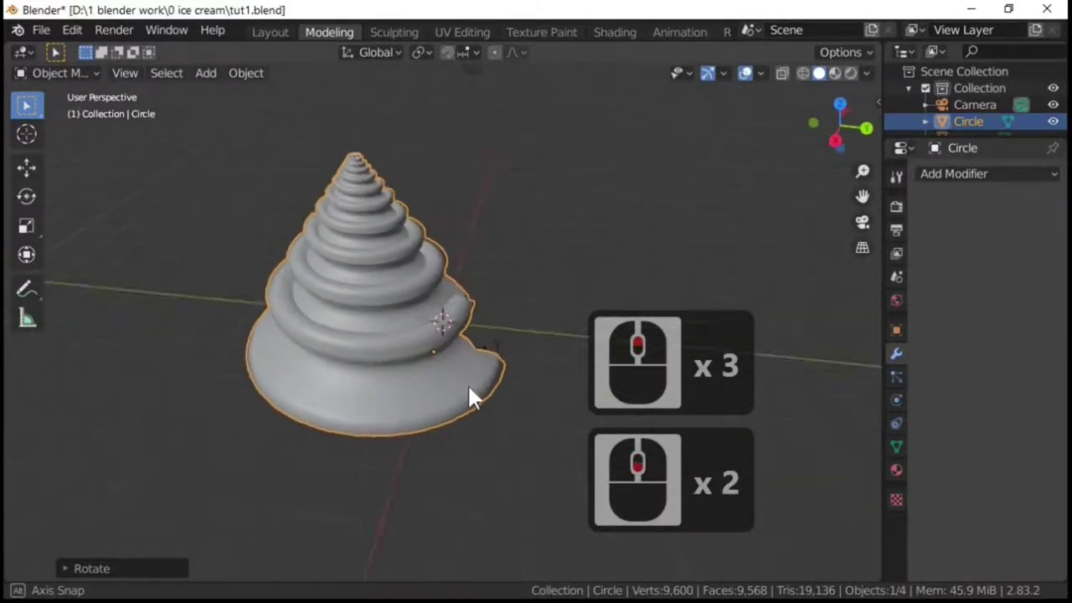
pyautogui.middleClick(509, 380)
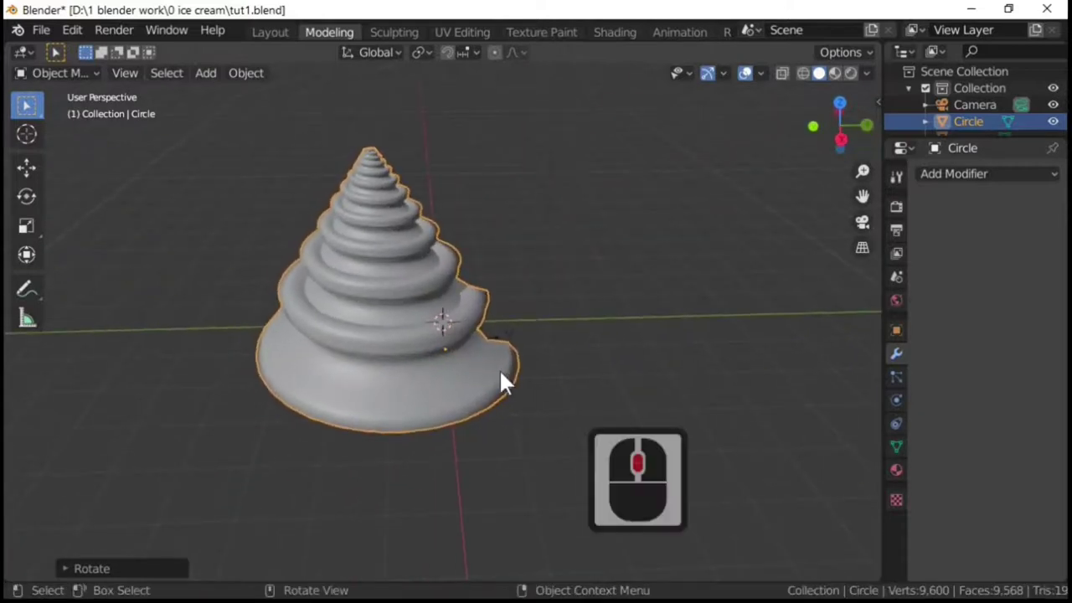
pyautogui.press('g')
pyautogui.press('z')
pyautogui.click(499, 273)
# Orbit the view to check that the swirl's base sits on the origin
pyautogui.scroll(-3)
pyautogui.middleClick(551, 247)
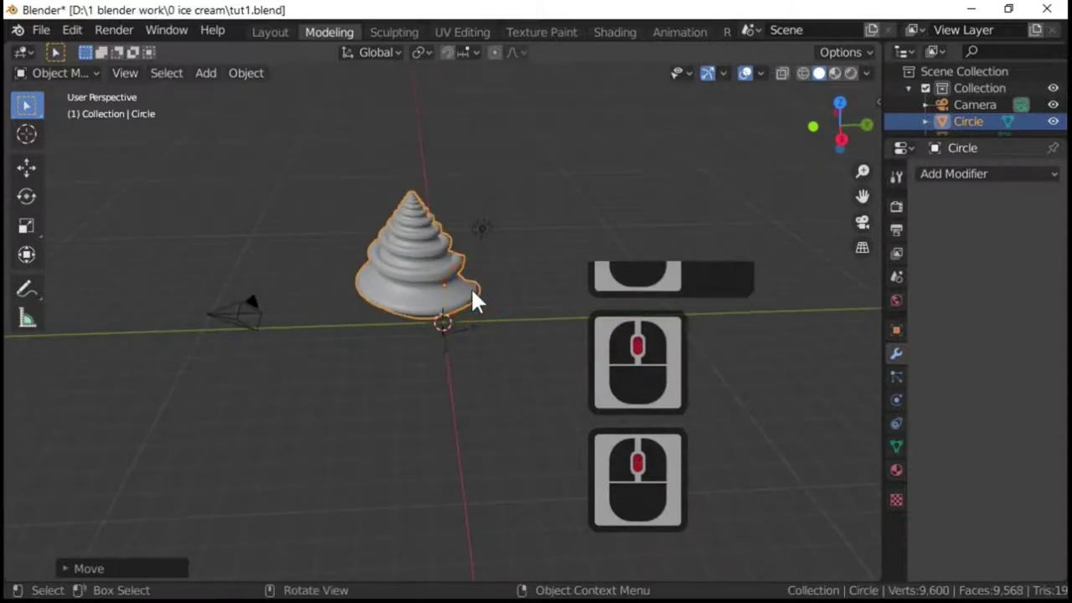
pyautogui.scroll(-3)
pyautogui.middleClick(281, 259)
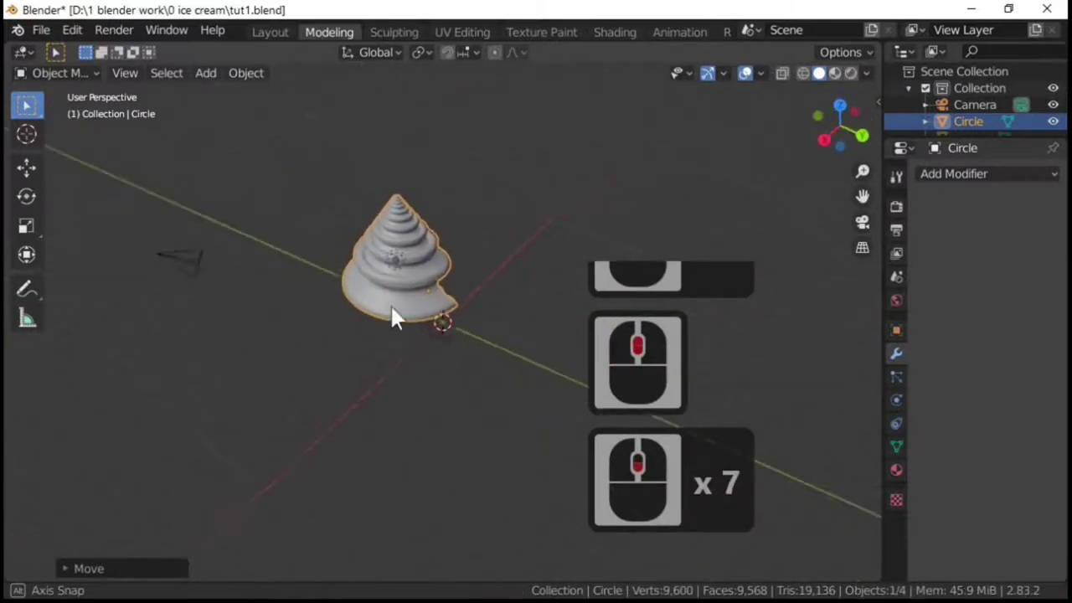
pyautogui.middleClick(463, 310)
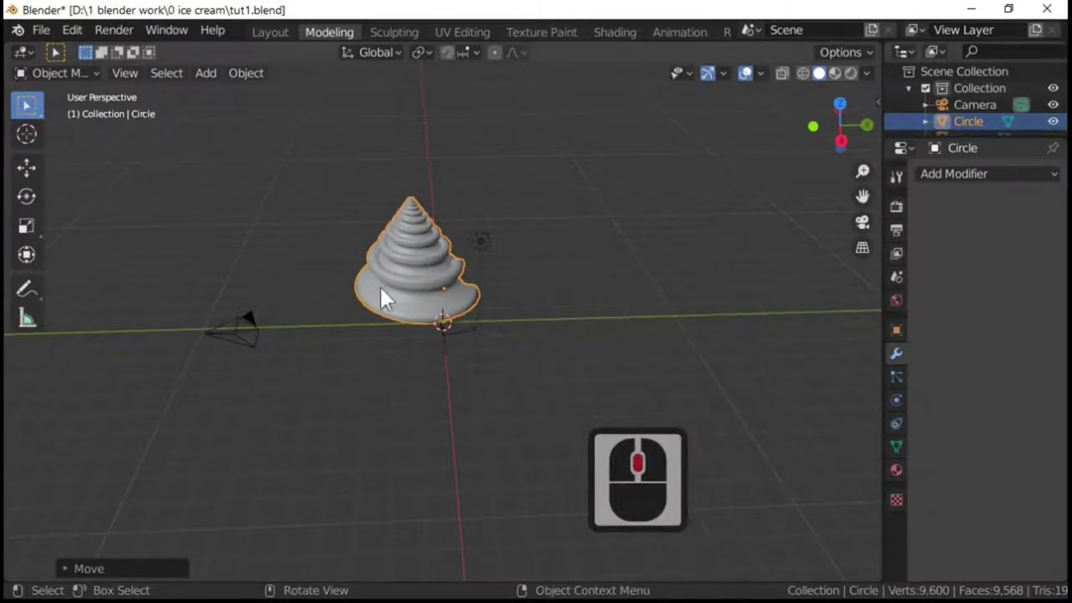
# Rename the Circle object to 'ice cream' in the Outliner
pyautogui.doubleClick(981, 136)
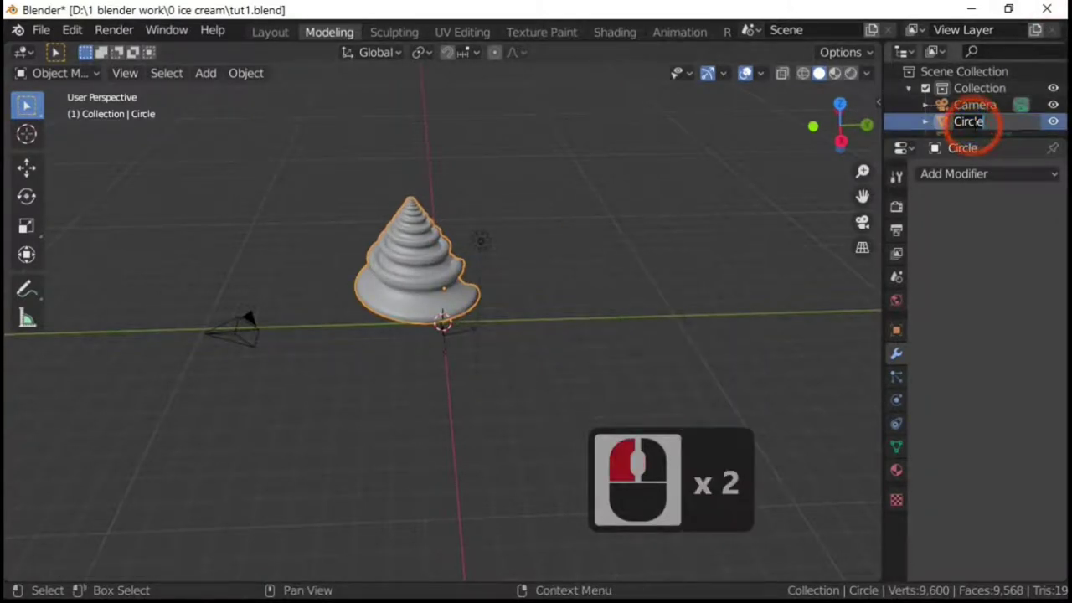
pyautogui.write('ice cream')
pyautogui.press('Return')
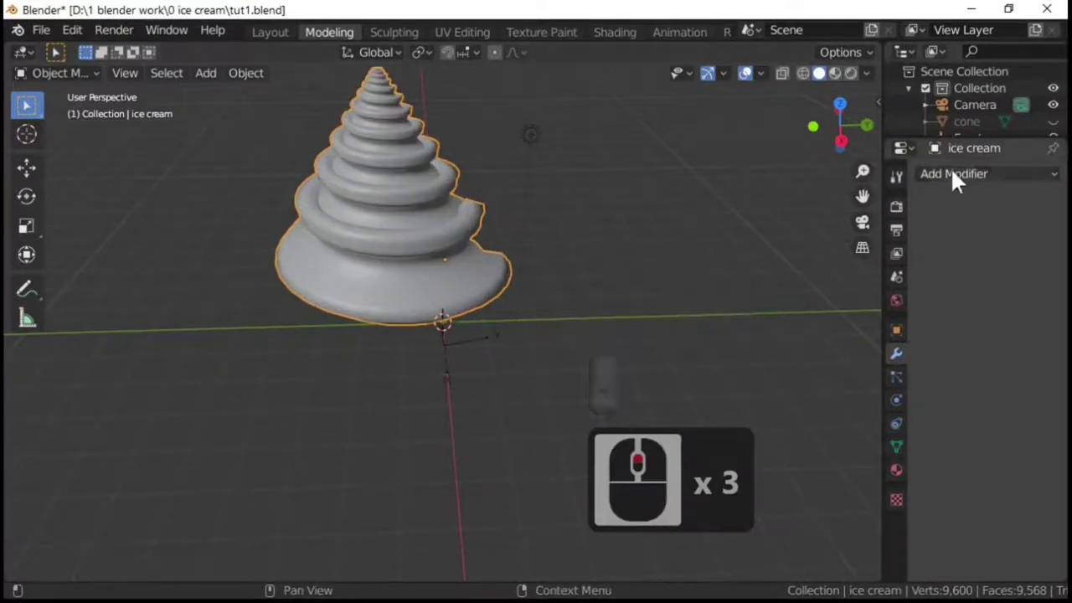
# Set the ice cream material's Metallic to about 0.406 and switch the viewport to Material Preview
pyautogui.click(377, 270)
pyautogui.click(905, 476)
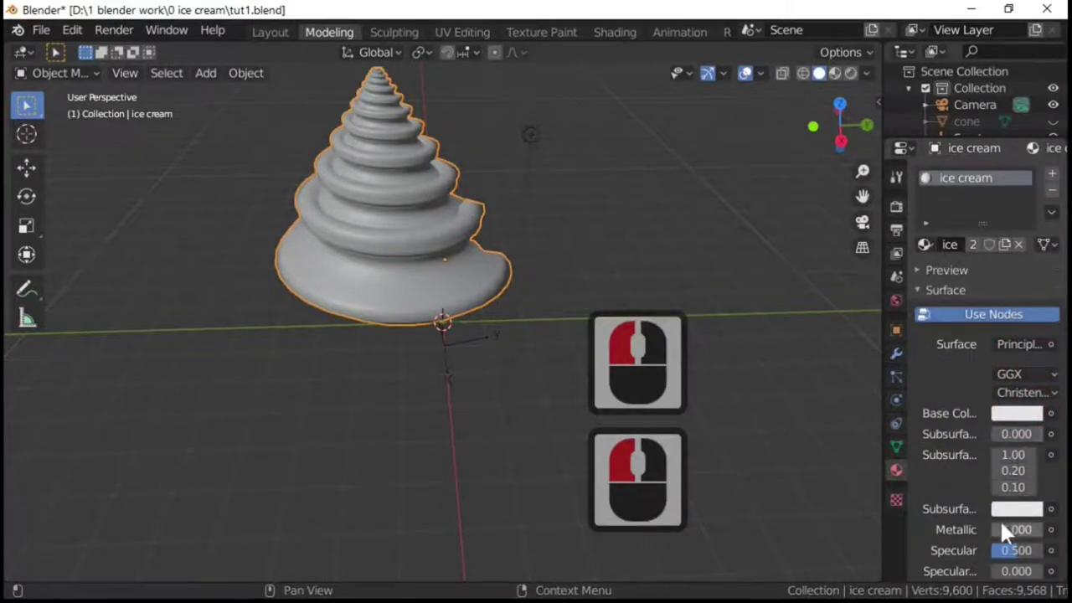
pyautogui.click(1018, 536)
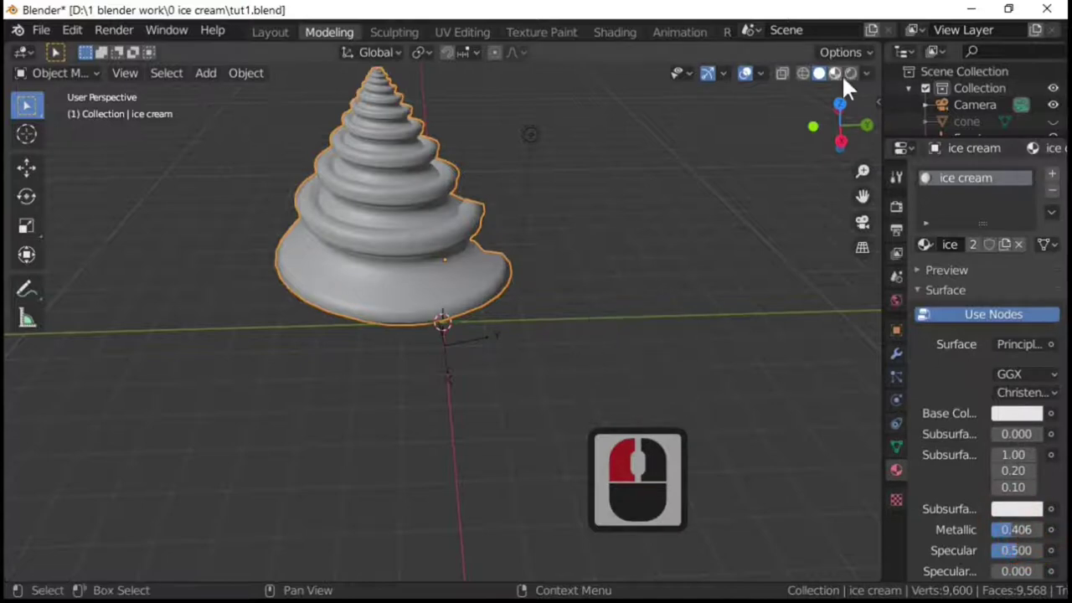
pyautogui.click(843, 85)
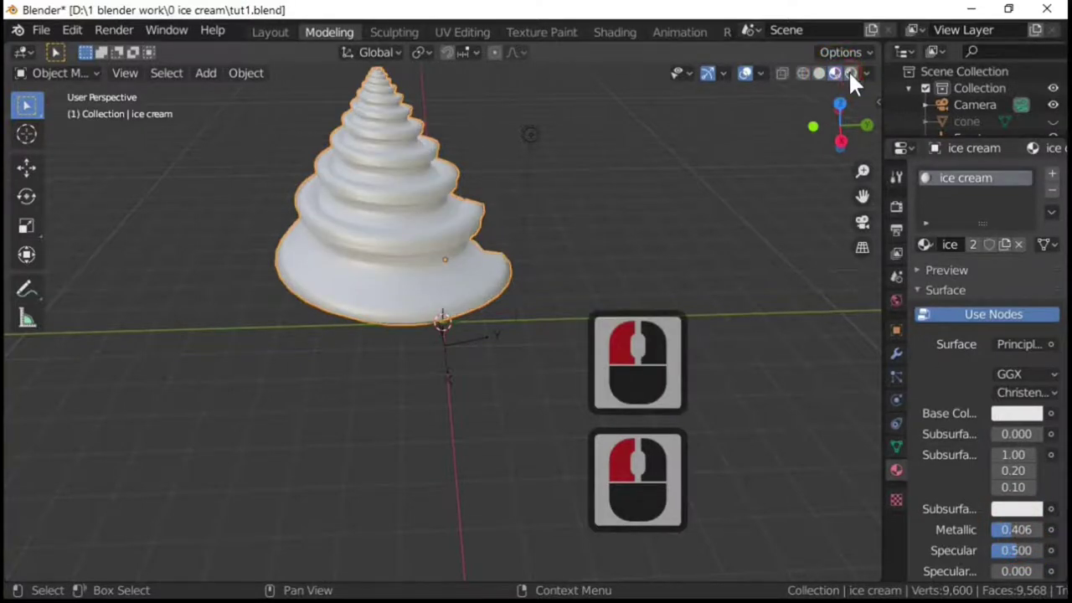
pyautogui.click(859, 83)
# Lower the material's Roughness to 0.331 while inspecting the shaded swirl
pyautogui.middleClick(426, 253)
pyautogui.middleClick(748, 209)
pyautogui.scroll(-3)
pyautogui.middleClick(562, 245)
pyautogui.scroll(-3)
pyautogui.scroll(-3)
pyautogui.scroll(3)
pyautogui.scroll(-3)
pyautogui.scroll(-3)
pyautogui.click(1016, 501)
pyautogui.scroll(-3)
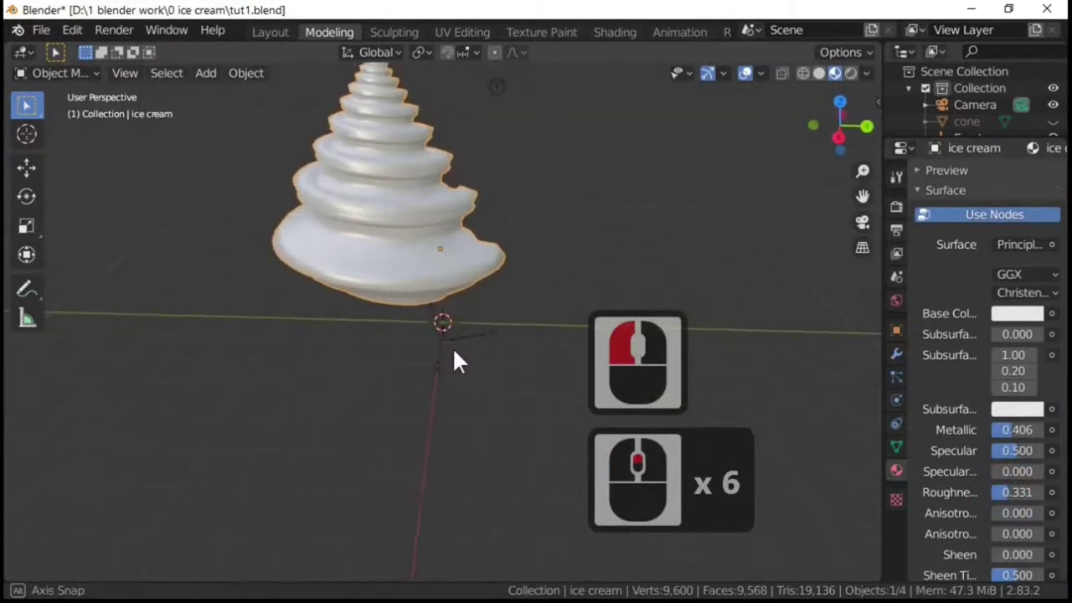
pyautogui.middleClick(482, 330)
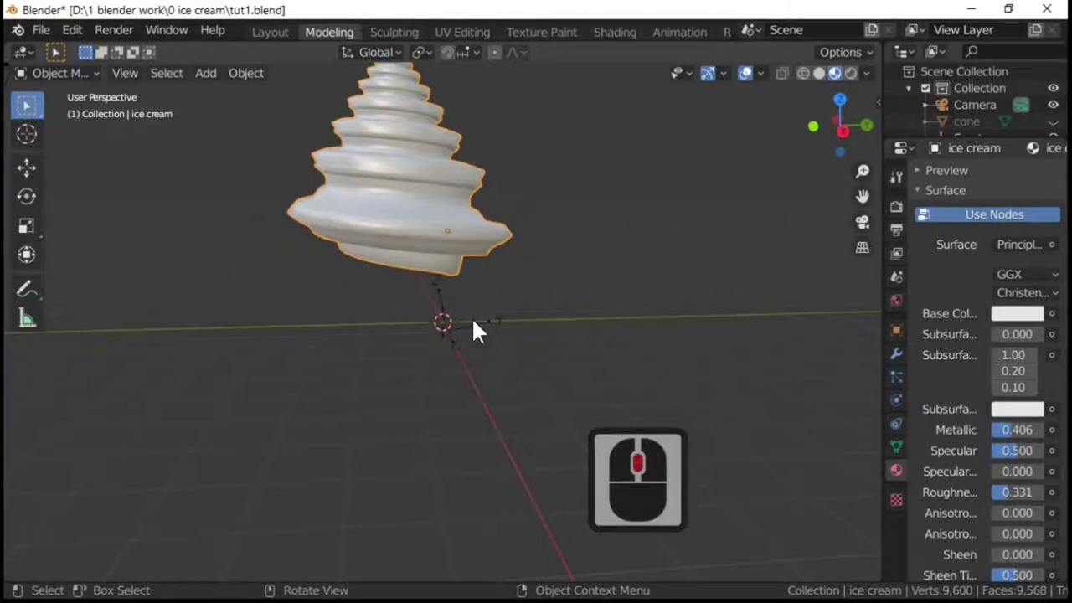
# Unhide the waffle cone with Alt+H and select the ice cream object above it
pyautogui.press('alt+h')
pyautogui.click(465, 268)
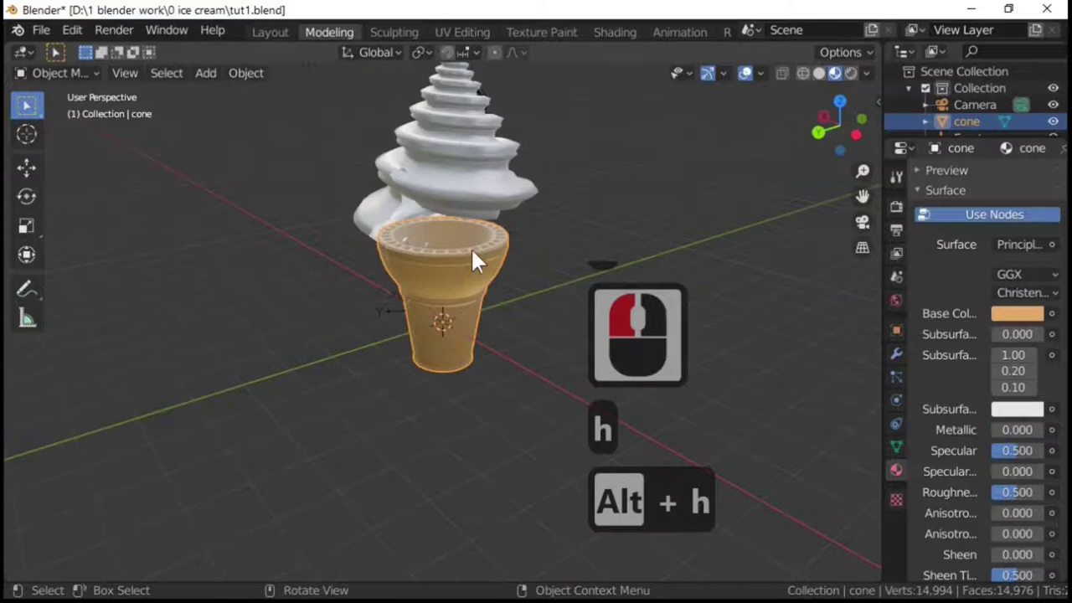
pyautogui.middleClick(576, 217)
pyautogui.scroll(3)
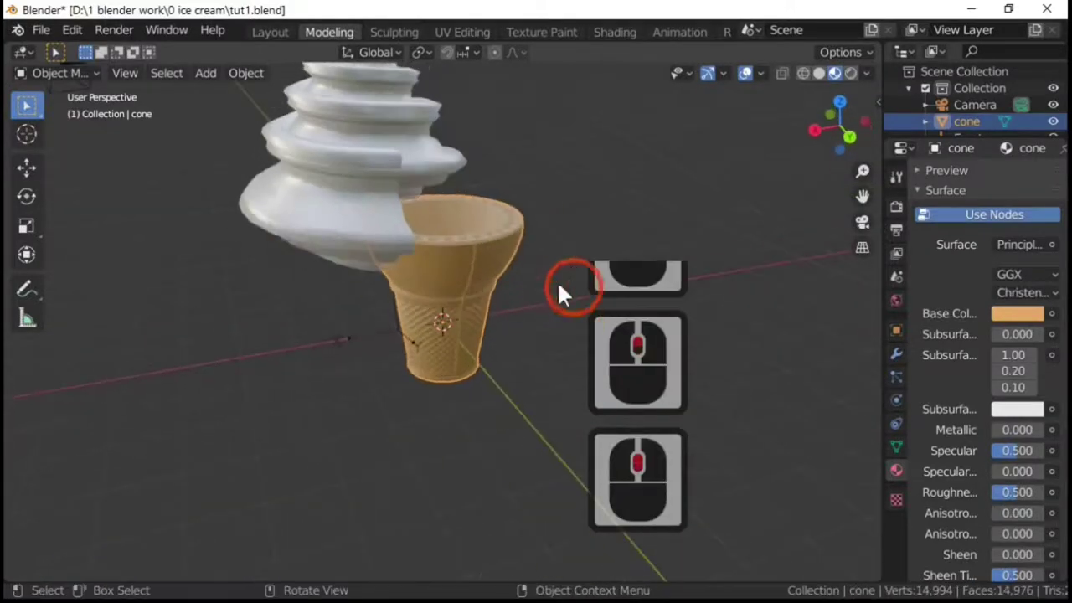
pyautogui.click(318, 221)
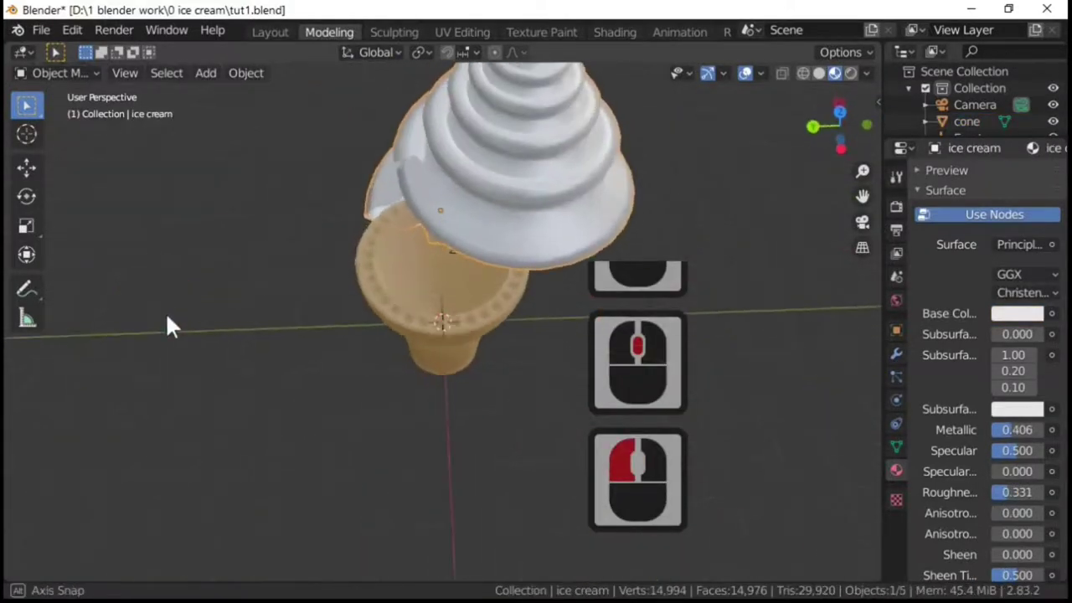
pyautogui.middleClick(175, 377)
pyautogui.click(526, 264)
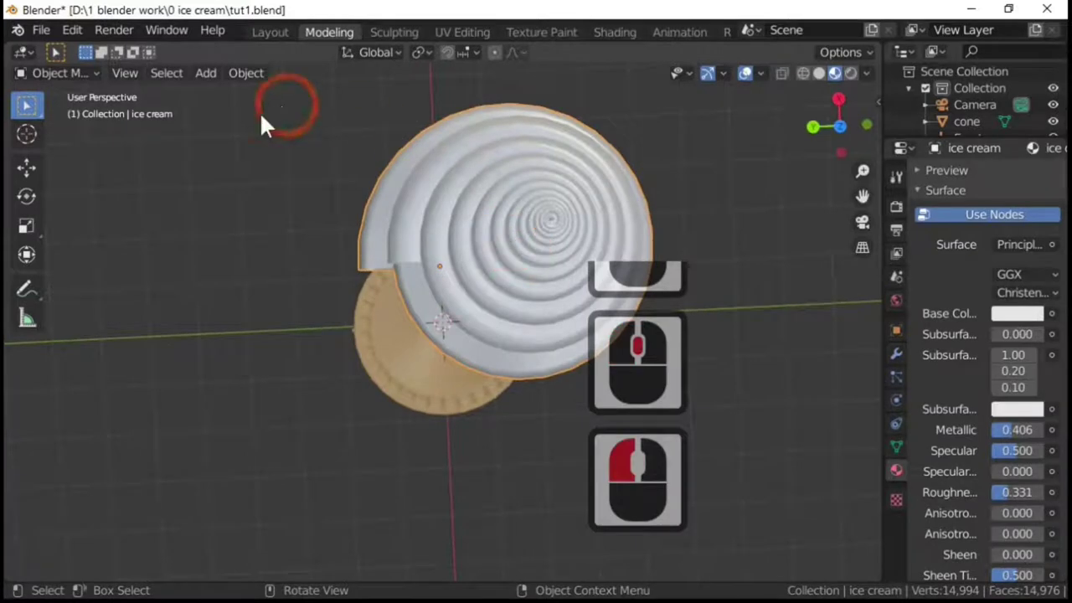
# Set the ice cream's origin to its centre of mass via Object > Set Origin
pyautogui.click(263, 75)
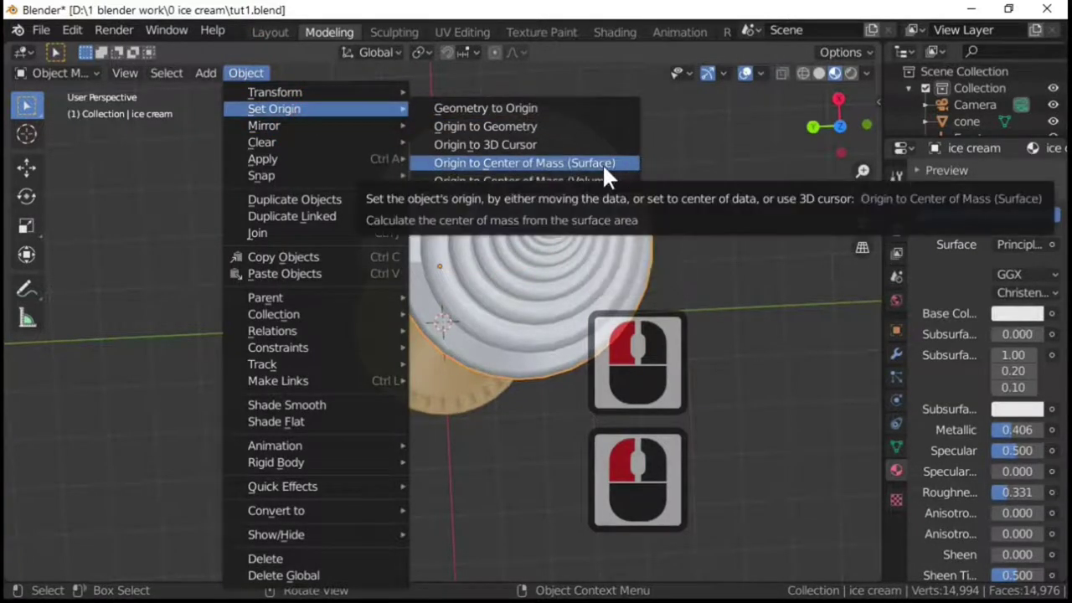
pyautogui.click(612, 176)
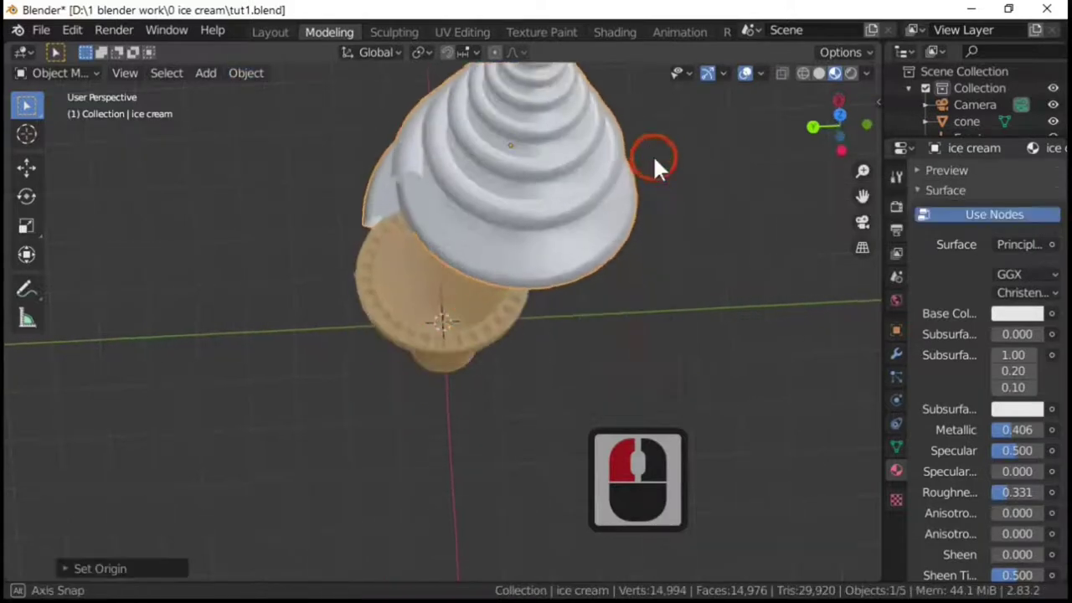
pyautogui.middleClick(657, 137)
pyautogui.click(601, 144)
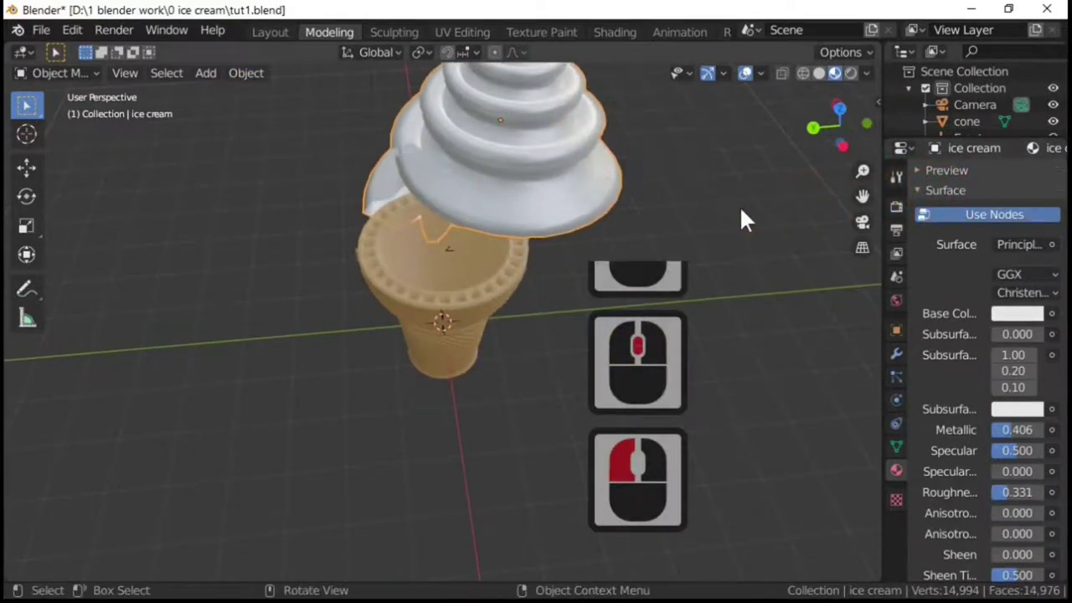
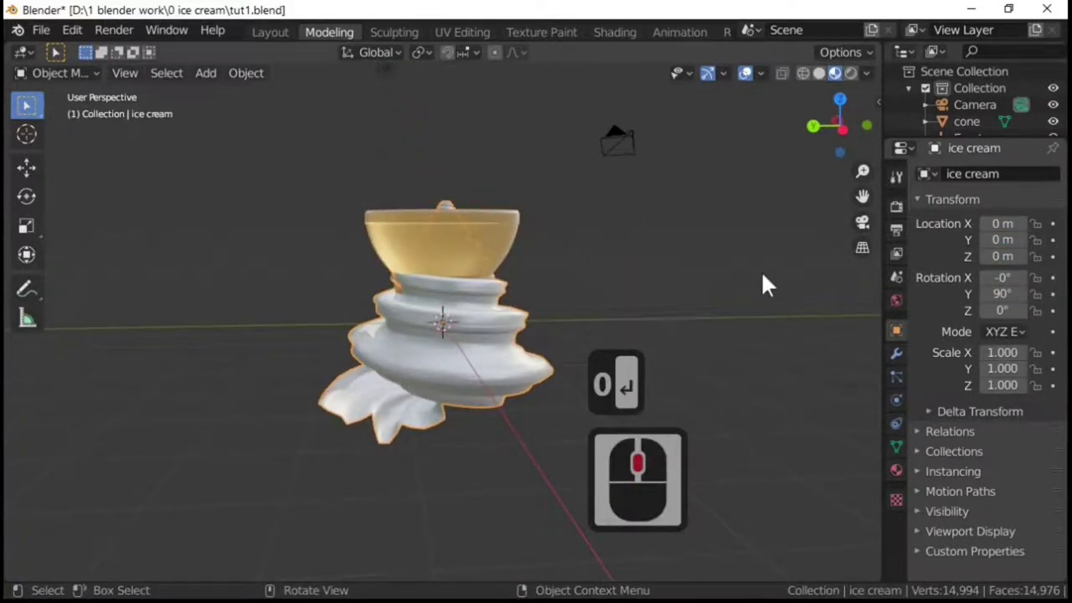
# Lift the ice cream vertically above the cone and scale it down to about 0.68
pyautogui.press('g')
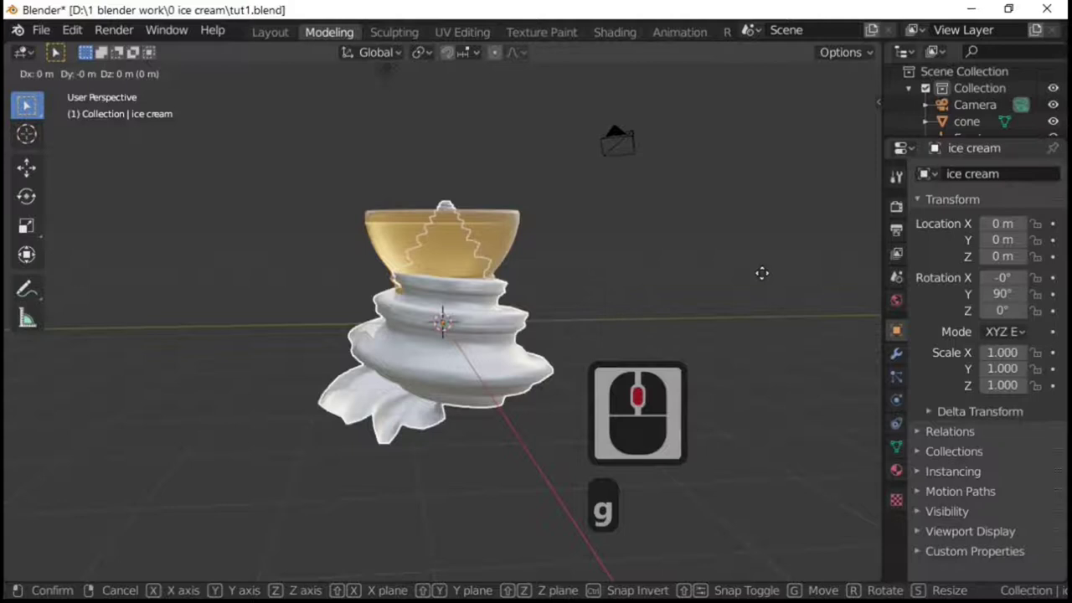
pyautogui.press('z')
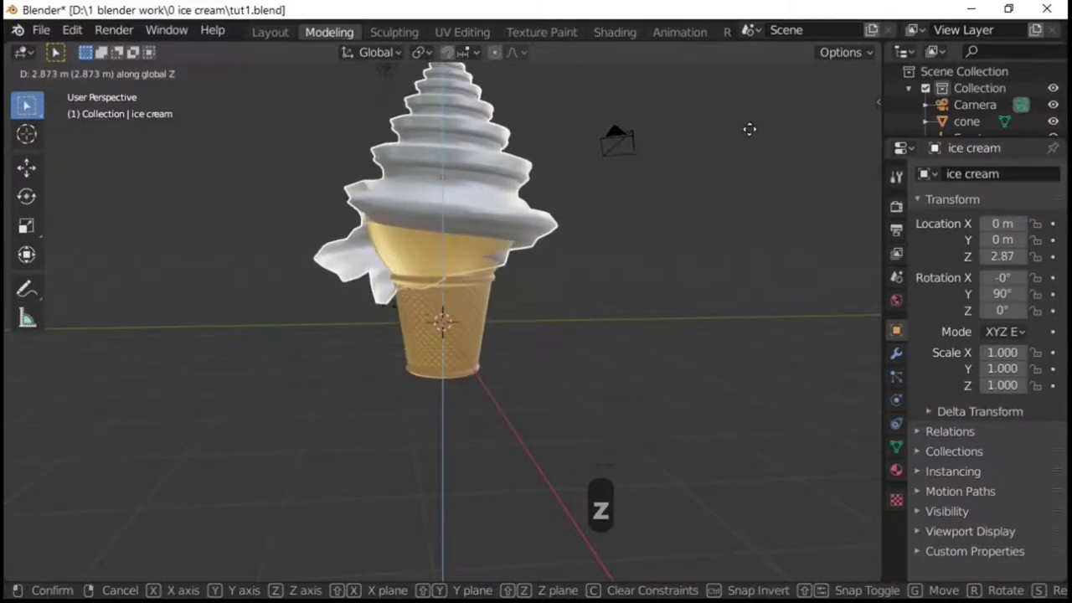
pyautogui.click(753, 138)
pyautogui.press('s')
pyautogui.click(602, 301)
# From a top view, try nudging the ice cream over the cone and undo the misplaced move
pyautogui.middleClick(696, 429)
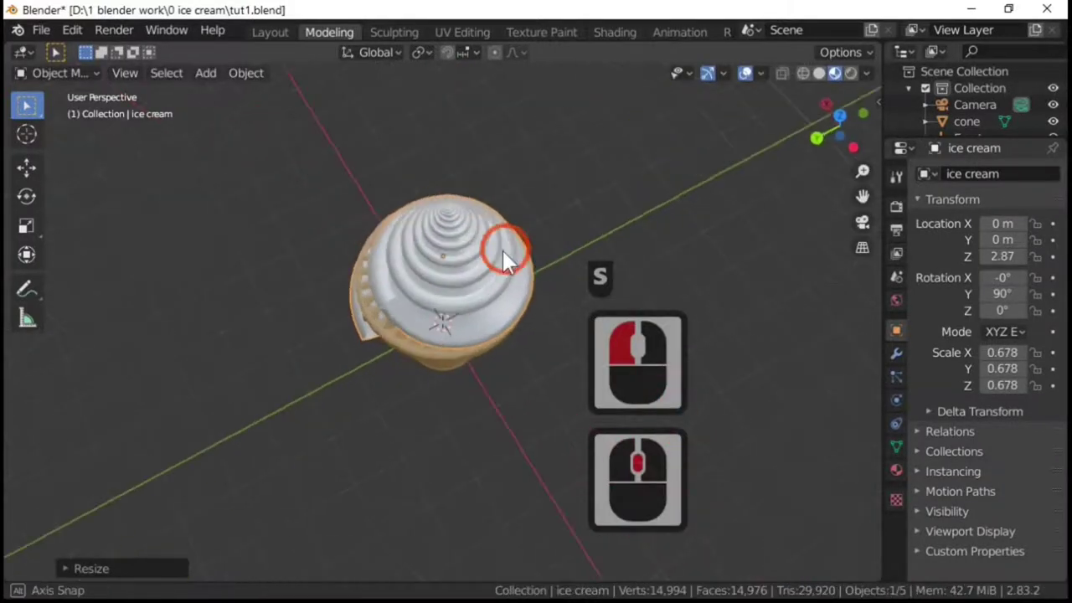
pyautogui.middleClick(510, 262)
pyautogui.click(492, 283)
pyautogui.click(428, 240)
pyautogui.click(471, 242)
pyautogui.press('g')
pyautogui.click(587, 203)
pyautogui.press('ctrl+z')
pyautogui.click(454, 249)
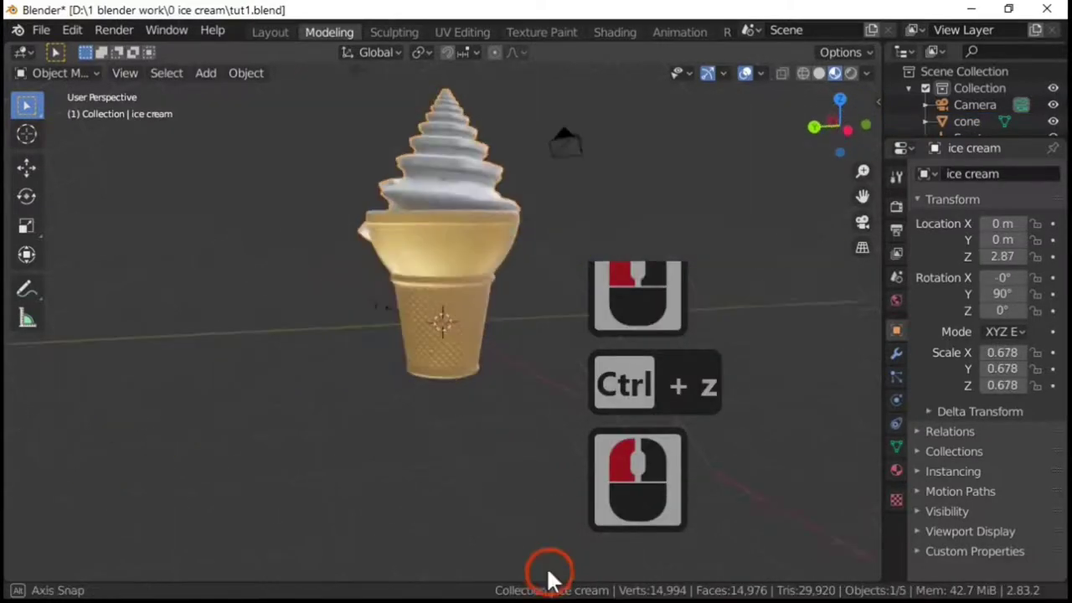
# From a side view, move the ice cream freely to seat it inside the cone rim
pyautogui.middleClick(537, 102)
pyautogui.press('g')
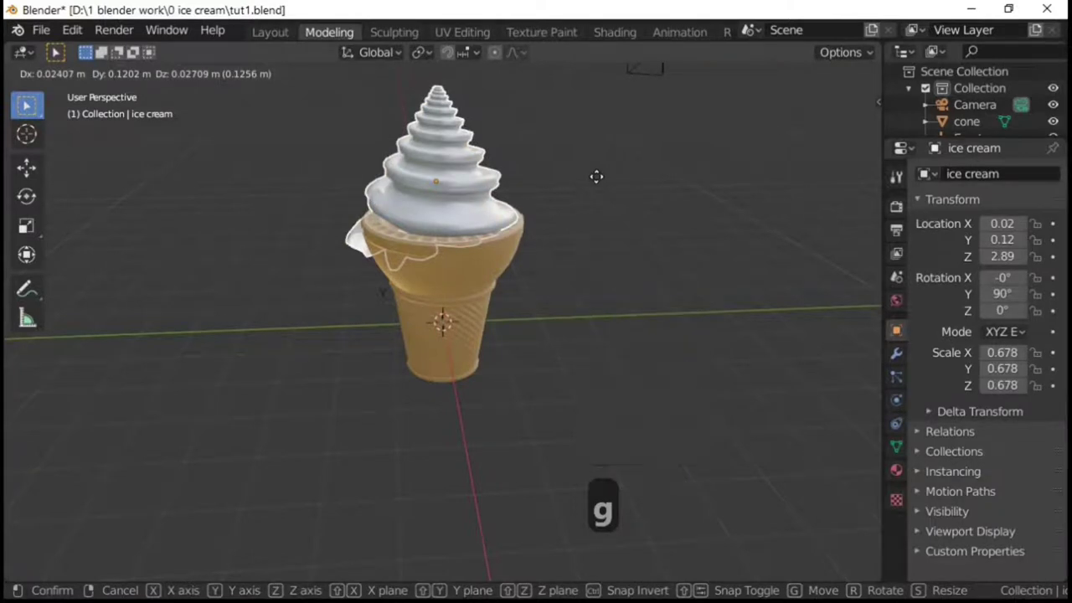
pyautogui.click(605, 195)
# Scale the ice cream to about 0.73 so it sits down inside the cone's top
pyautogui.scroll(3)
pyautogui.press('s')
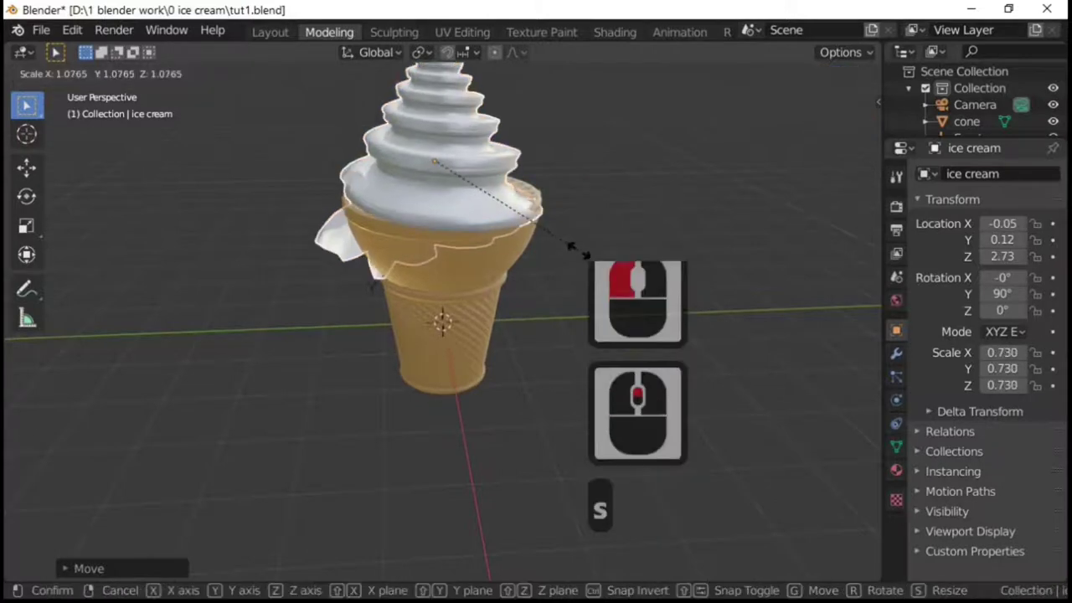
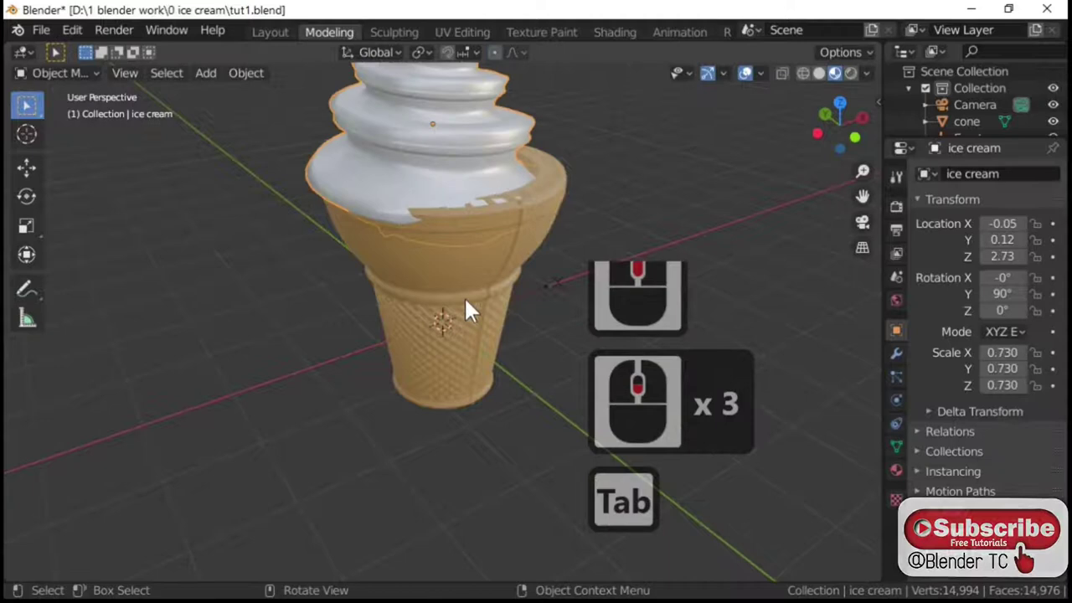
# Move the ice cream to about 0.14, 0.04, 2.80 m, resting deeper into the cone's rim
pyautogui.press('g')
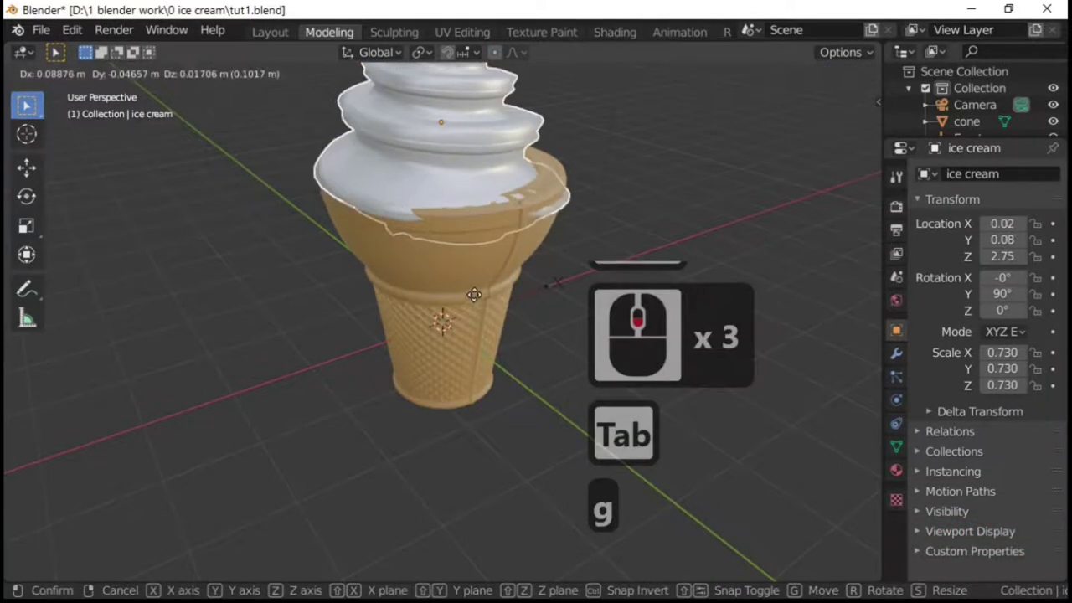
pyautogui.click(493, 302)
pyautogui.middleClick(227, 360)
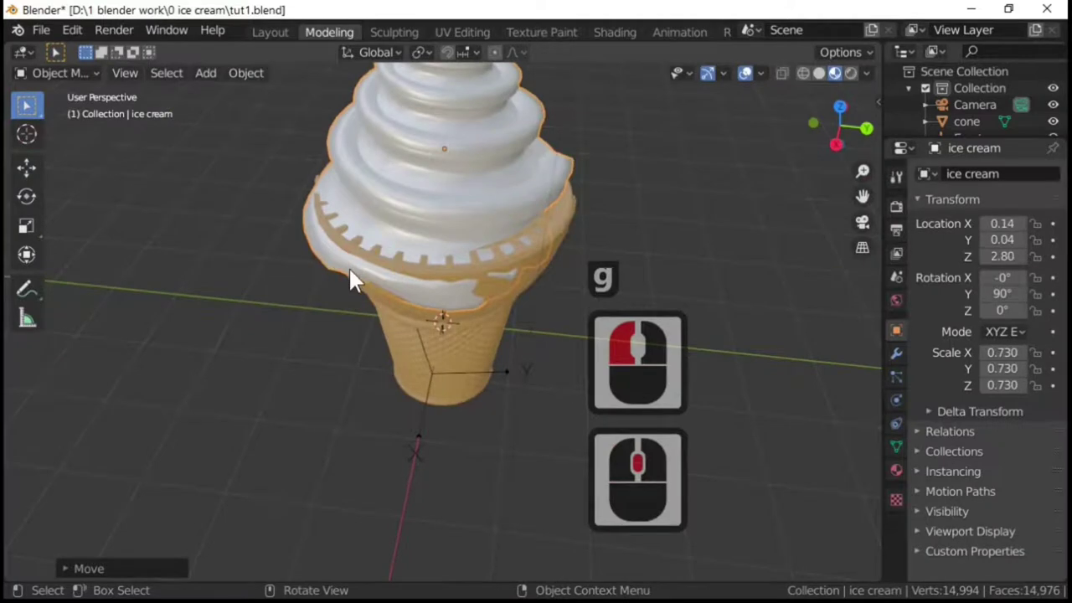
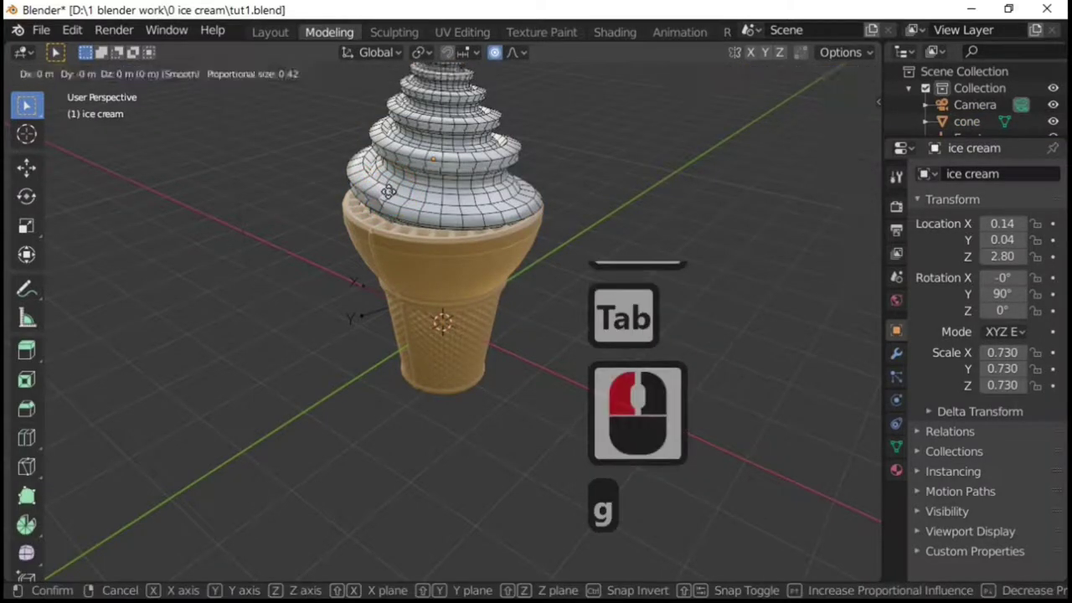
# Try an edge slide along Z and toggle Proportional Editing in the header
pyautogui.press('g')
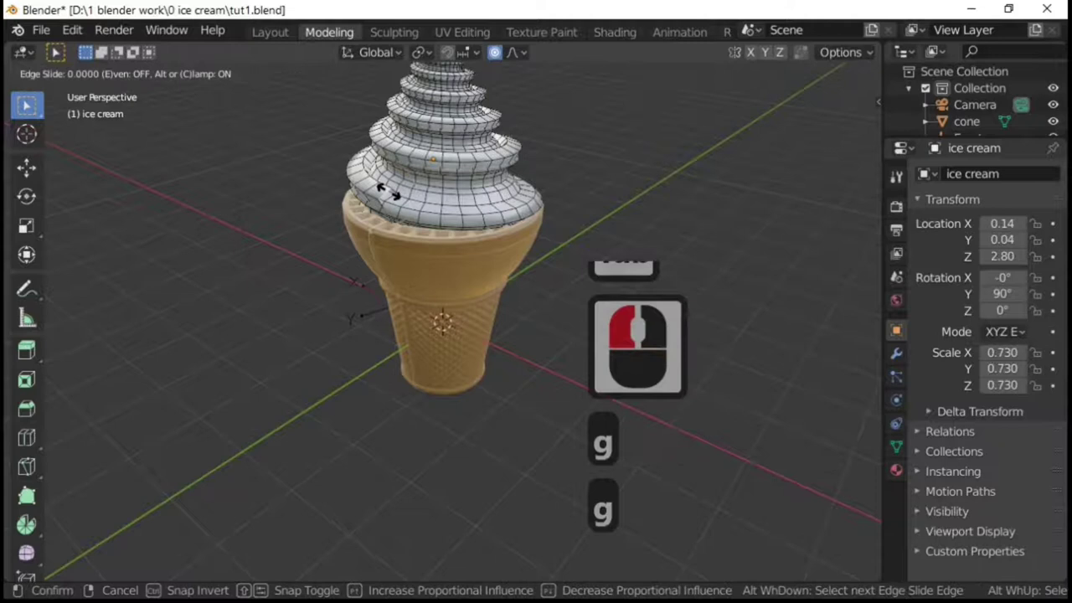
pyautogui.press('z')
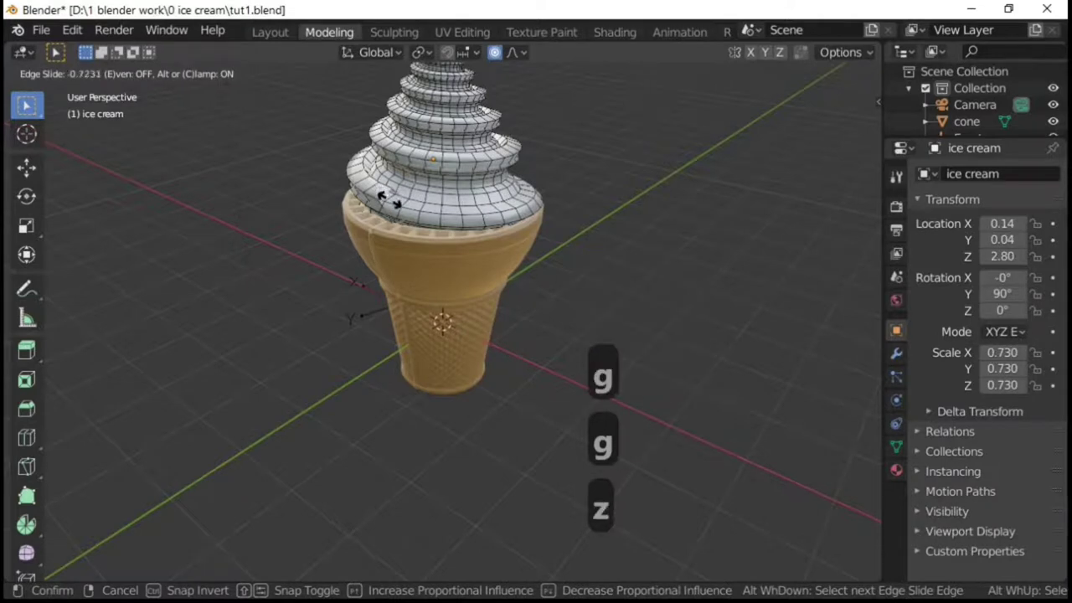
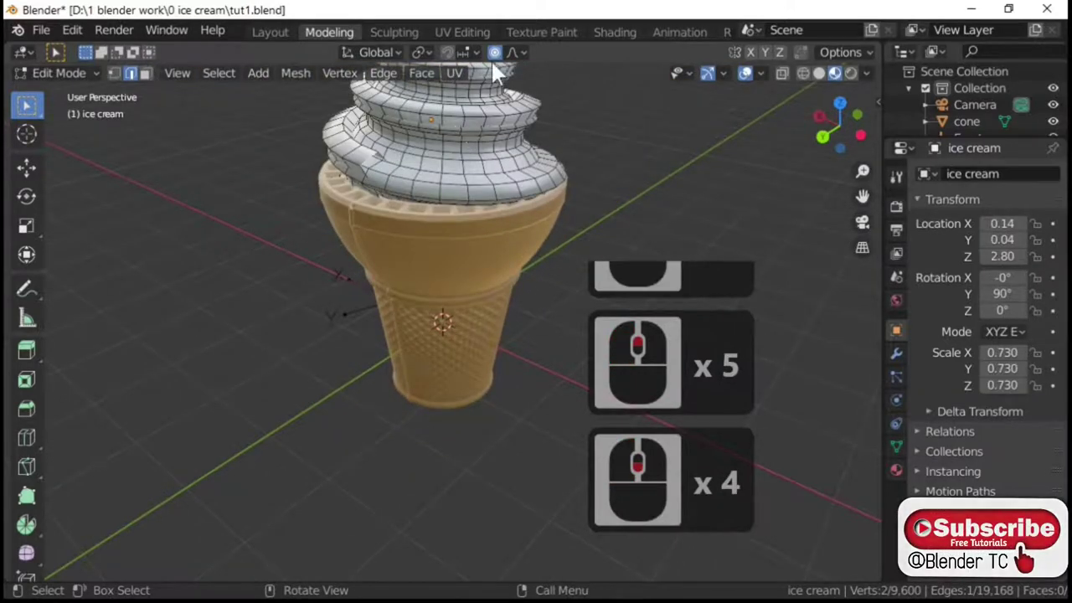
pyautogui.click(506, 67)
pyautogui.click(506, 65)
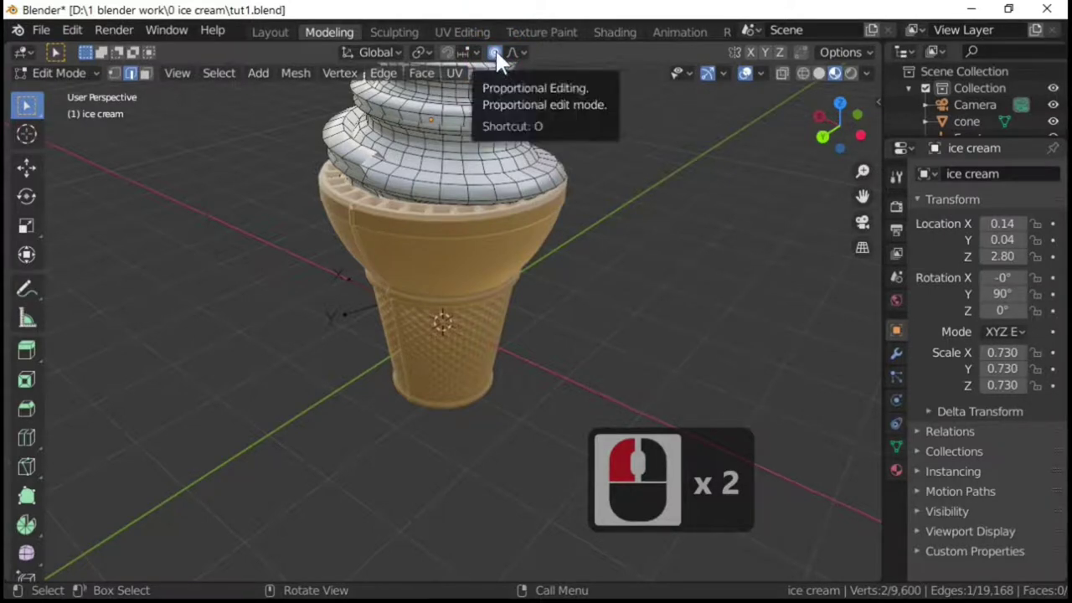
# Pull a lower-rim vertex of the ice cream down so it droops over the cone edge
pyautogui.click(506, 61)
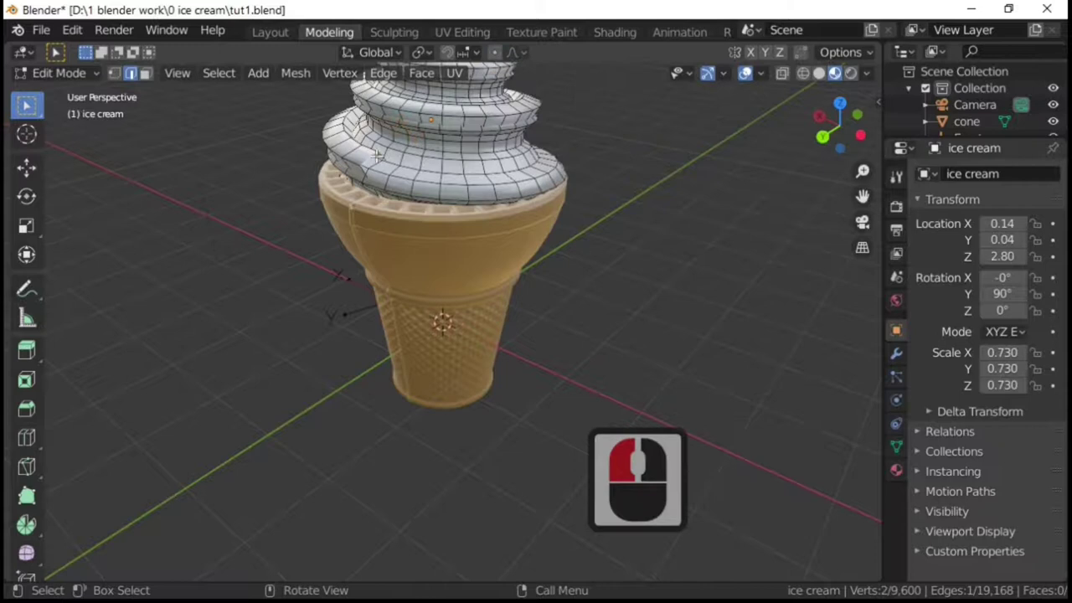
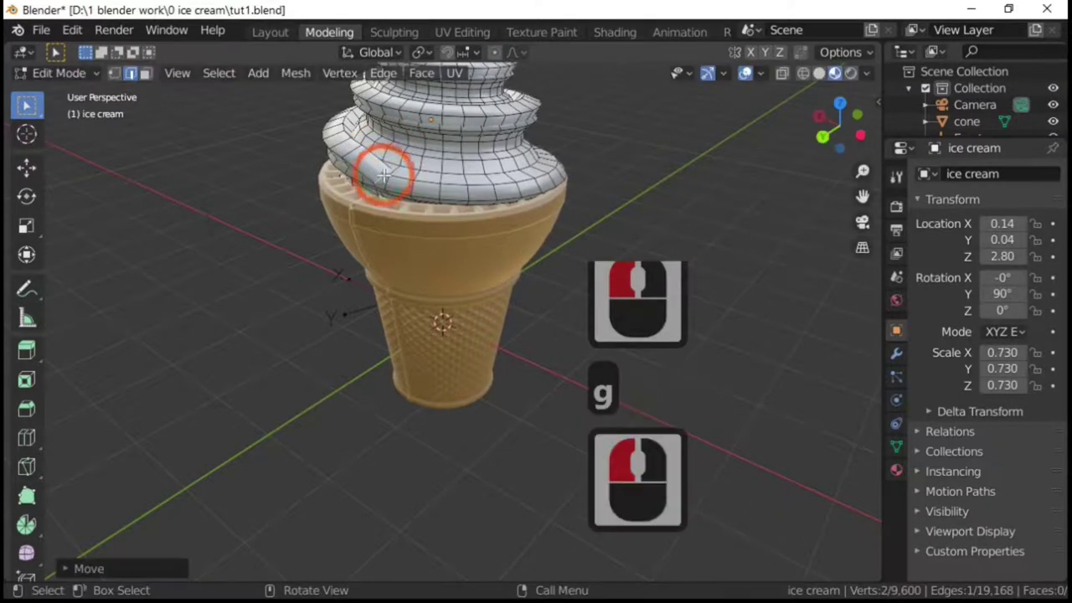
pyautogui.press('g')
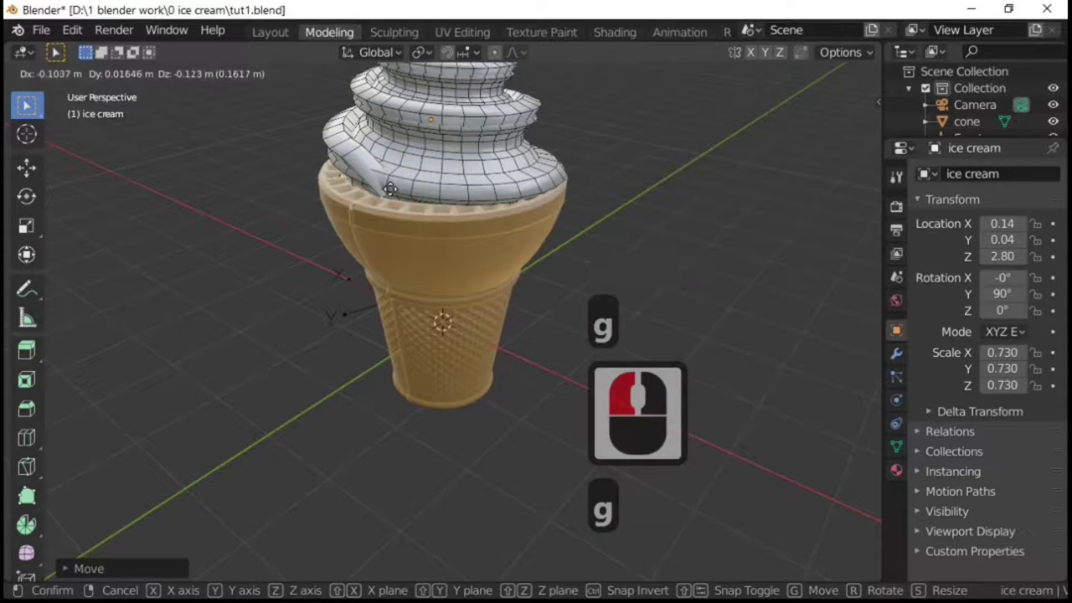
pyautogui.click(378, 162)
pyautogui.press('g')
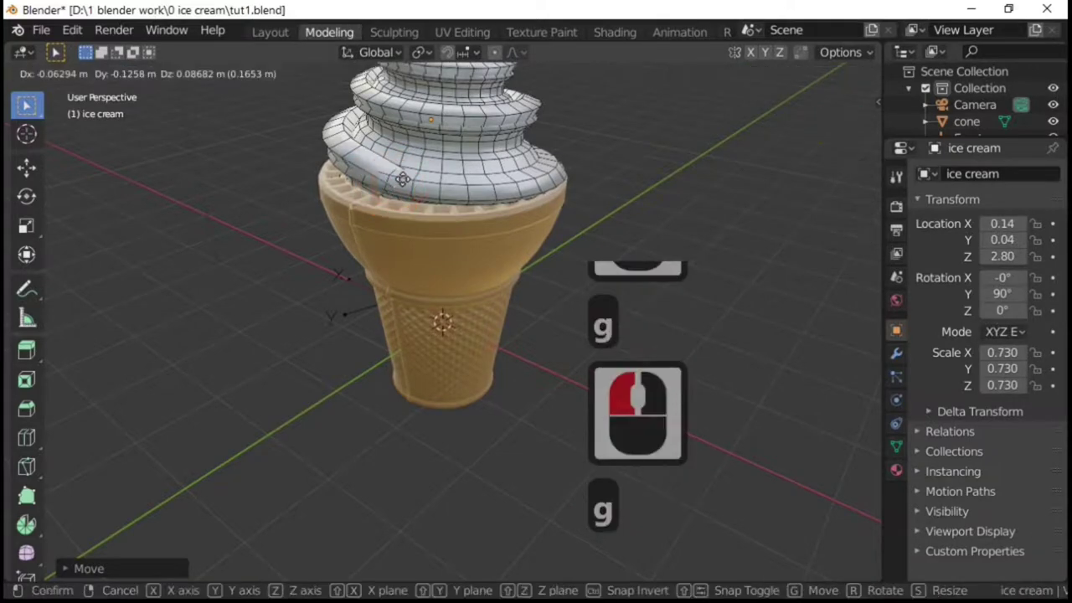
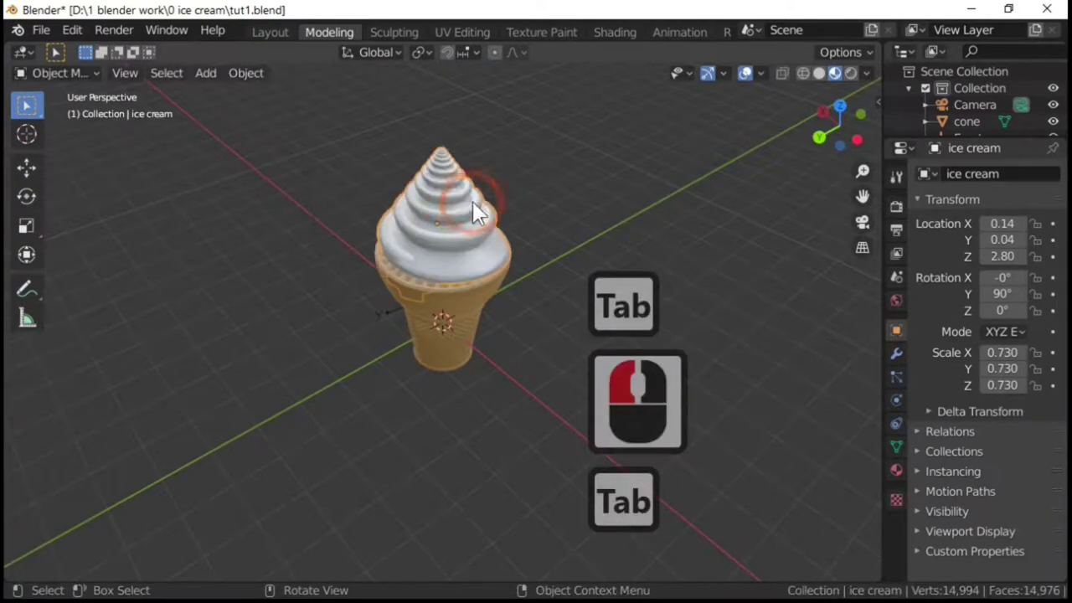
# Add a Subdivision Surface modifier to the ice cream and re-enter Edit Mode
pyautogui.click(476, 217)
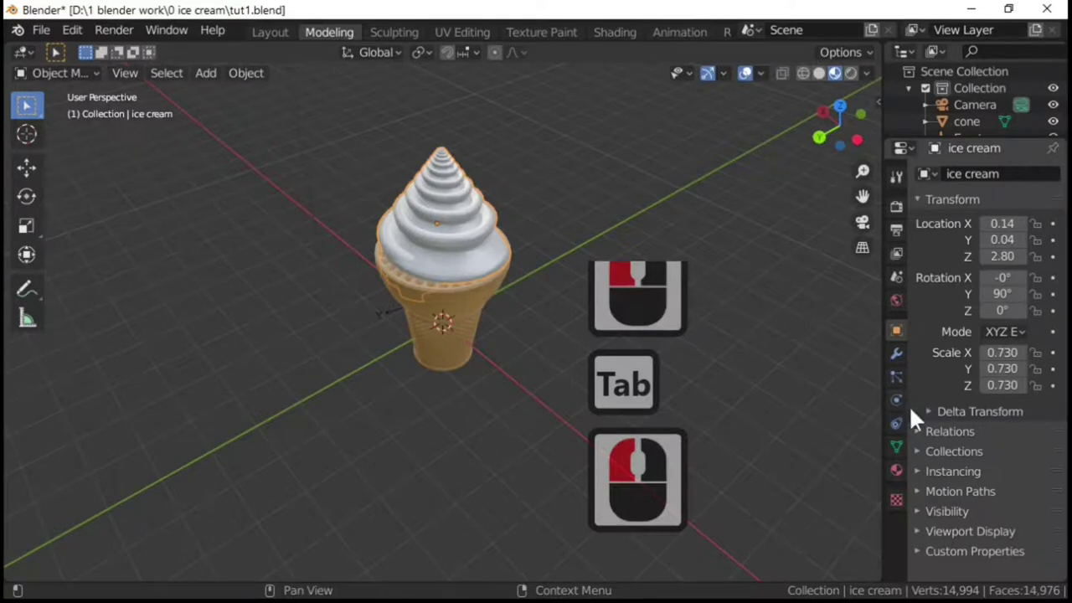
pyautogui.click(903, 372)
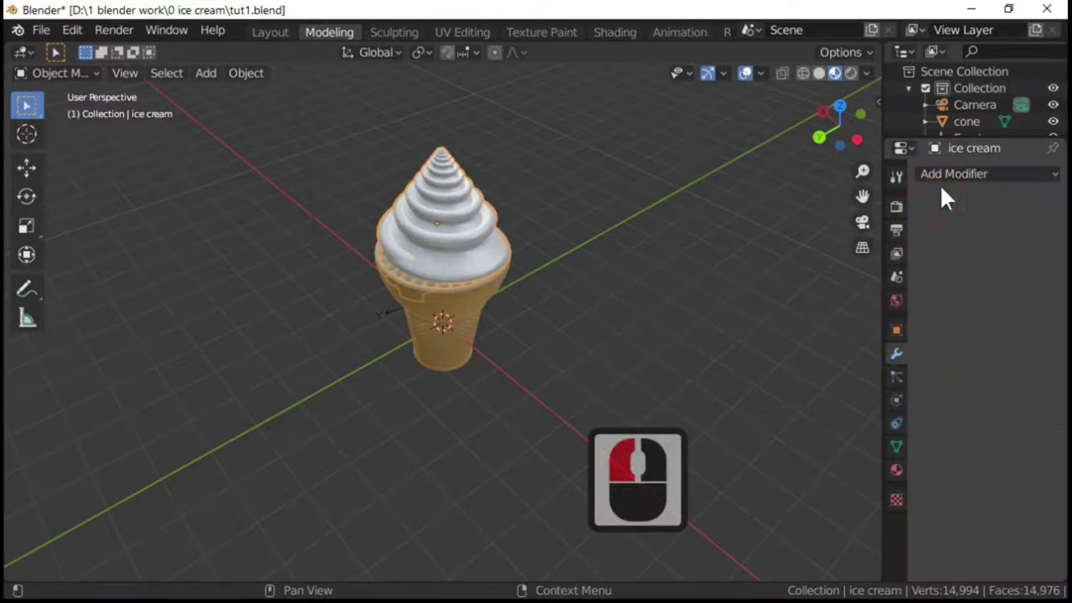
pyautogui.click(948, 188)
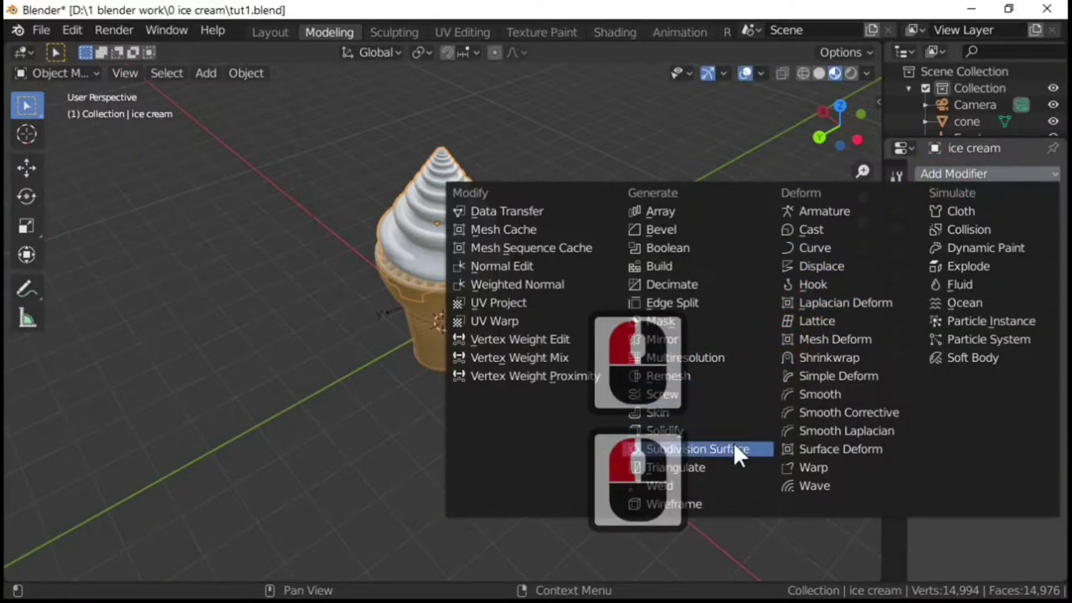
pyautogui.click(743, 453)
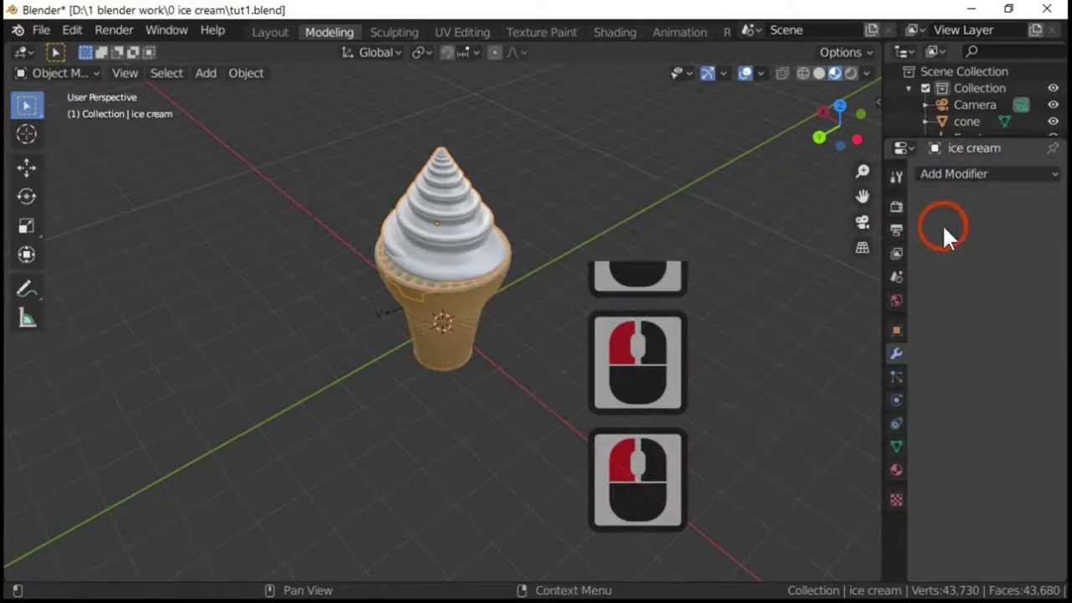
pyautogui.scroll(3)
pyautogui.press('Tab')
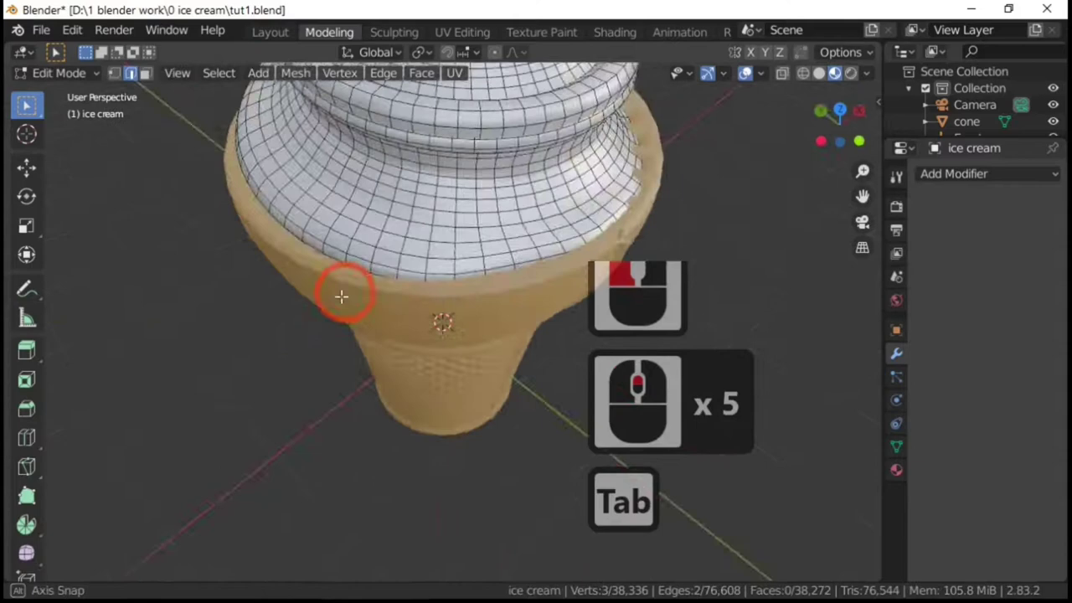
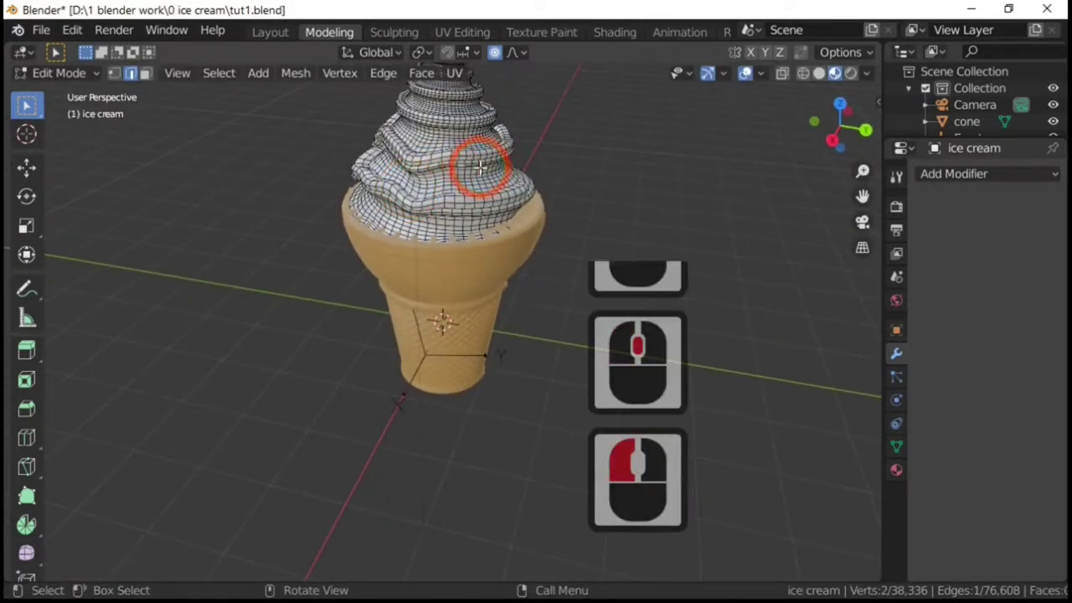
# Drag a patch of the swirl outward with proportional falloff for an uneven bulge
pyautogui.press('g')
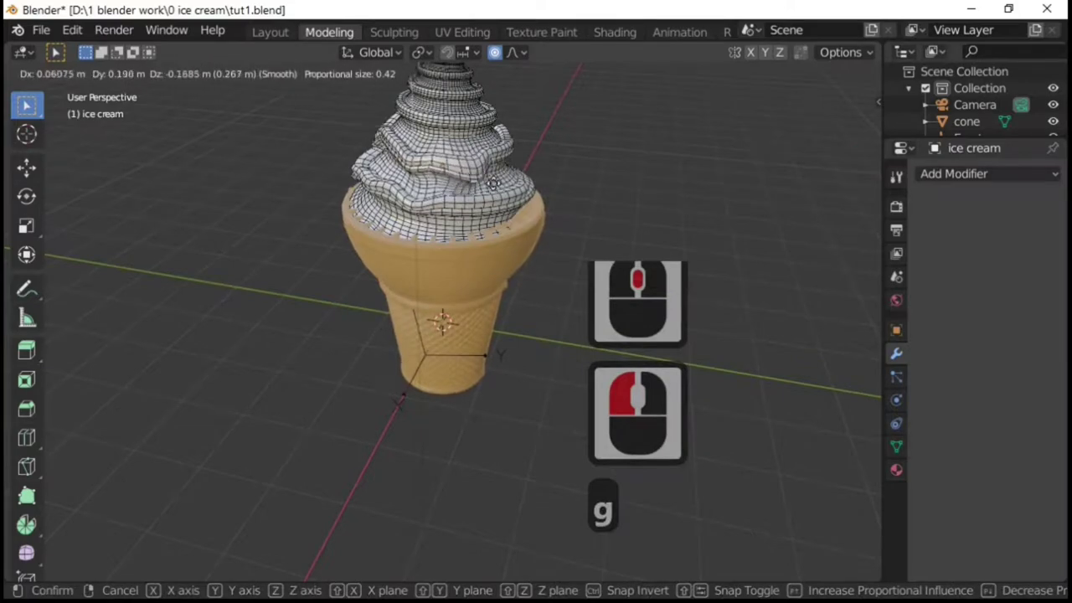
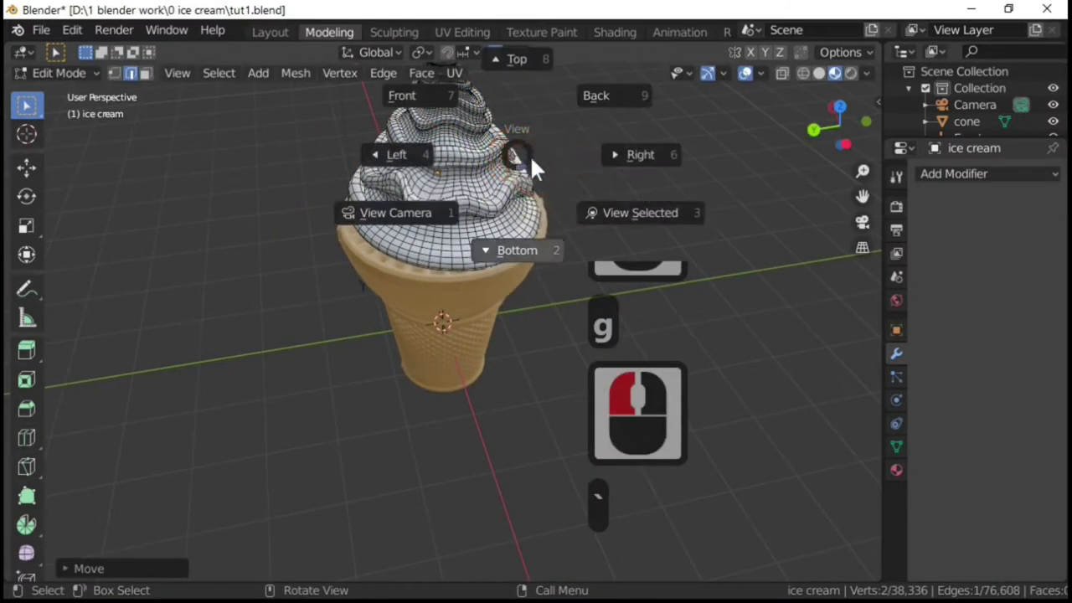
# Return to Object Mode and orbit around the ice cream, checking the swirls and drooping rim
pyautogui.click(734, 137)
pyautogui.press('Tab')
pyautogui.press('`')
pyautogui.middleClick(259, 258)
pyautogui.scroll(-3)
pyautogui.middleClick(208, 258)
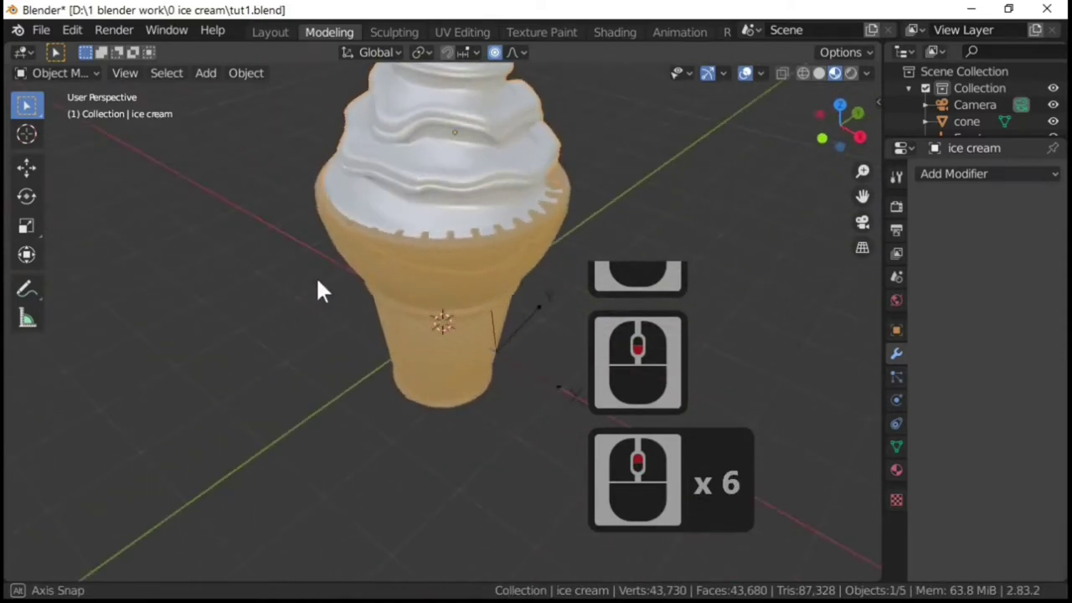
pyautogui.middleClick(152, 288)
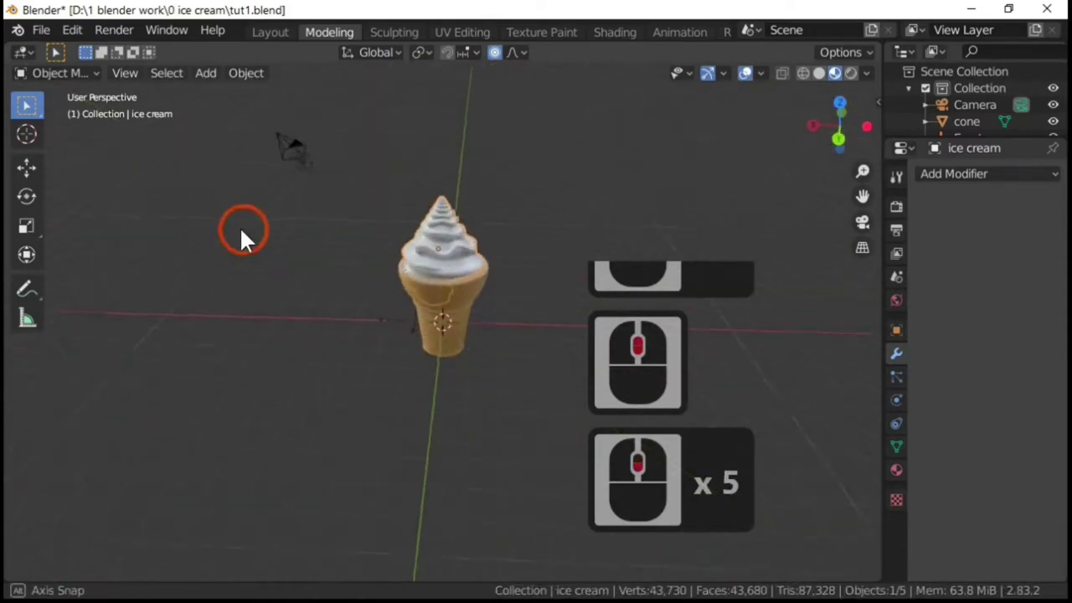
pyautogui.middleClick(264, 239)
pyautogui.scroll(-3)
pyautogui.middleClick(281, 287)
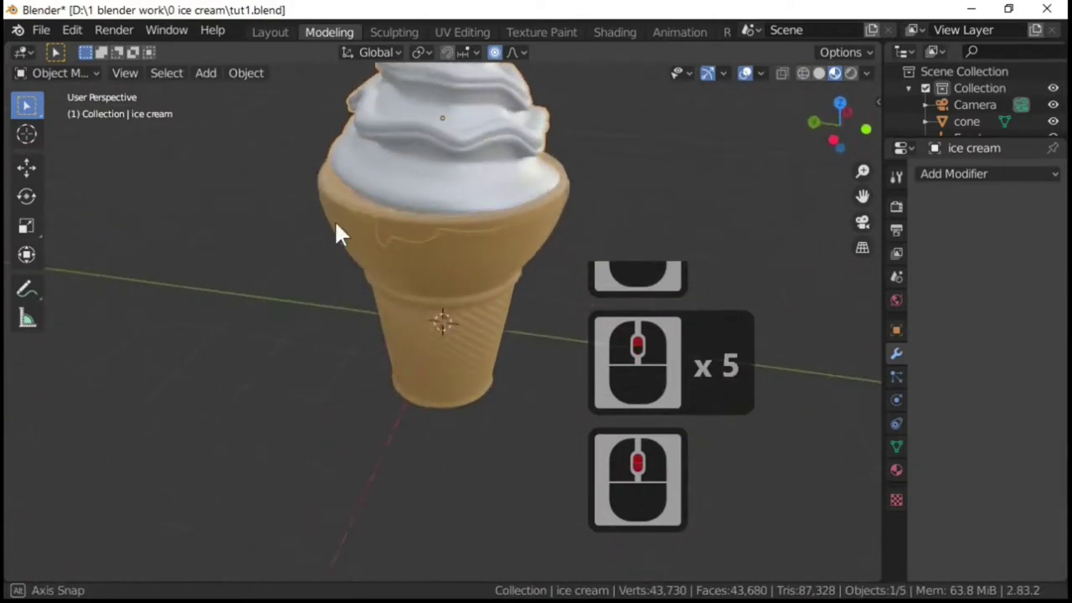
pyautogui.middleClick(498, 257)
pyautogui.scroll(-3)
pyautogui.middleClick(586, 221)
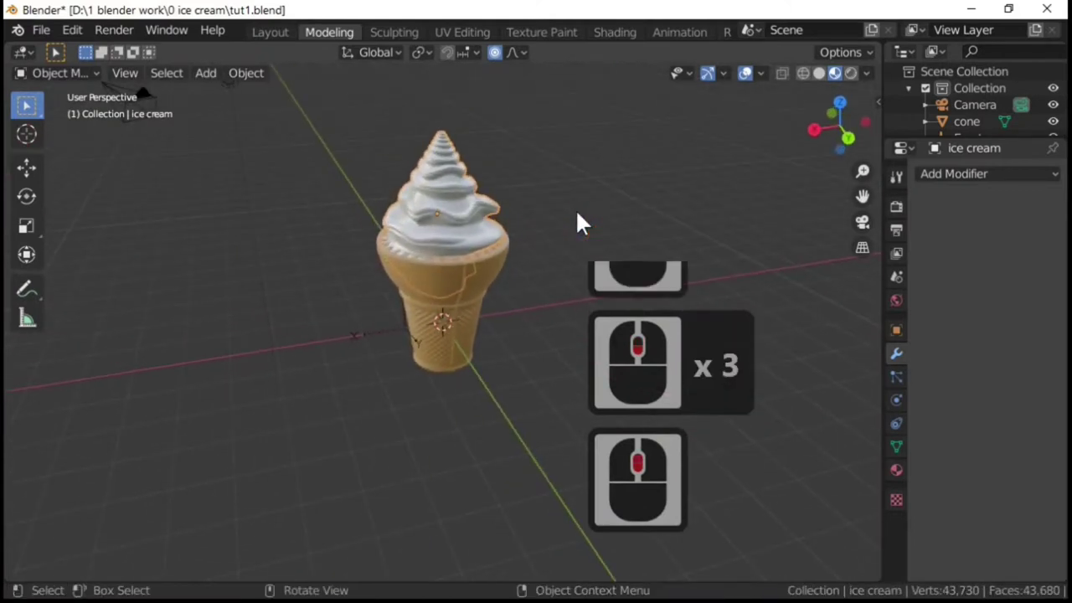
# Zoom and orbit to inspect the distorted swirls, ending on a front view of the ice cream
pyautogui.scroll(3)
pyautogui.scroll(-3)
pyautogui.middleClick(544, 225)
pyautogui.scroll(-3)
pyautogui.click(552, 201)
pyautogui.scroll(-3)
pyautogui.click(467, 203)
pyautogui.middleClick(693, 243)
pyautogui.scroll(-3)
pyautogui.scroll(3)
pyautogui.middleClick(567, 247)
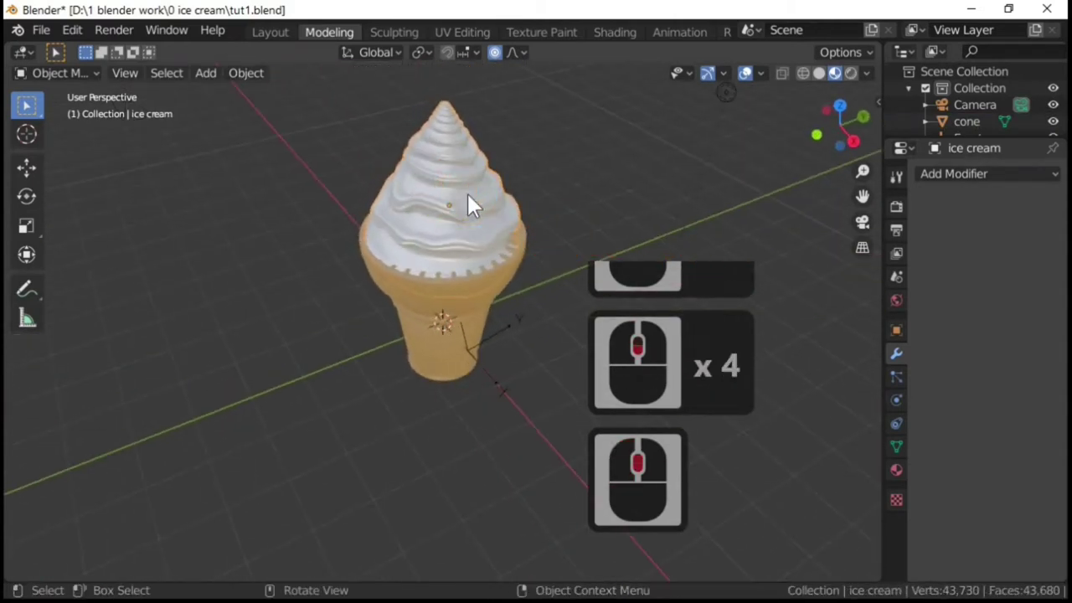
pyautogui.middleClick(542, 228)
pyautogui.scroll(-3)
pyautogui.middleClick(384, 198)
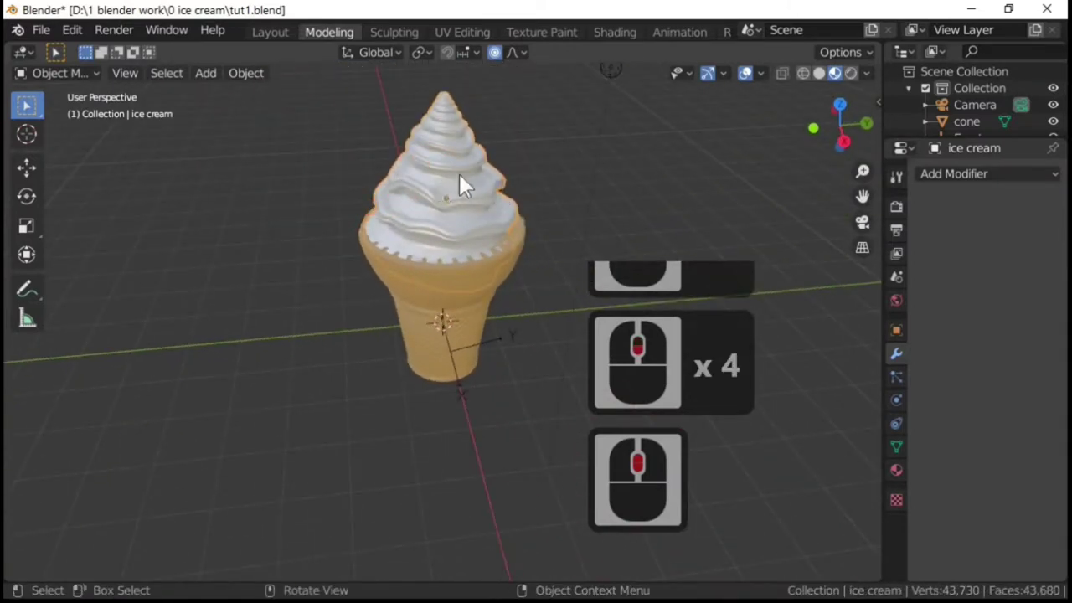
pyautogui.middleClick(474, 231)
# Hide the waffle cone, leaving the ice cream selected alone in the scene
pyautogui.click(483, 286)
pyautogui.press('h')
pyautogui.click(494, 256)
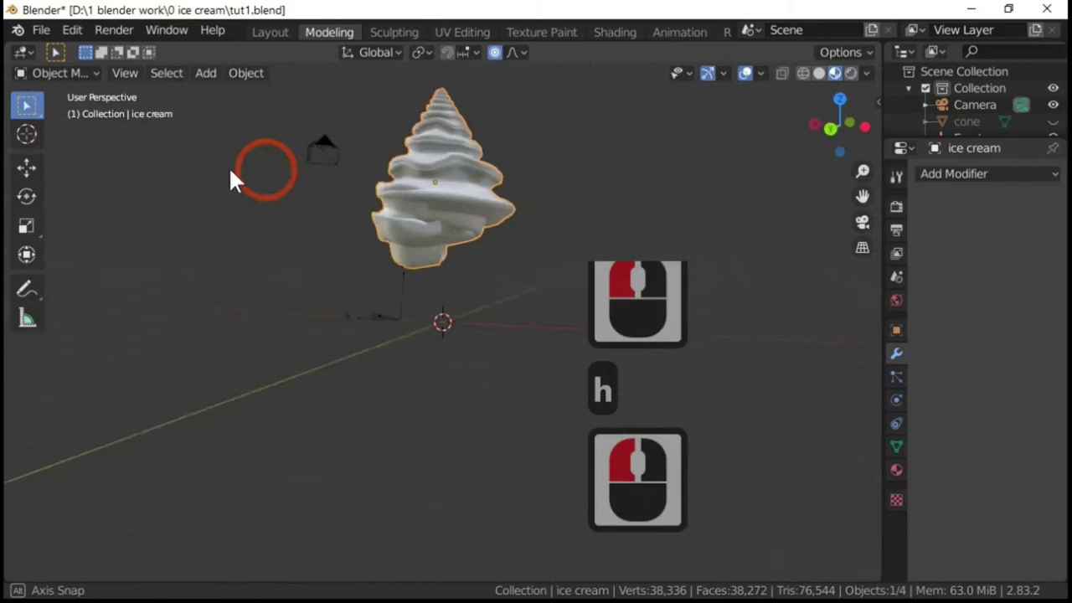
pyautogui.middleClick(400, 262)
# Hide the ice cream as well, leaving the viewport empty for the flake
pyautogui.press('h')
pyautogui.scroll(-3)
pyautogui.middleClick(491, 250)
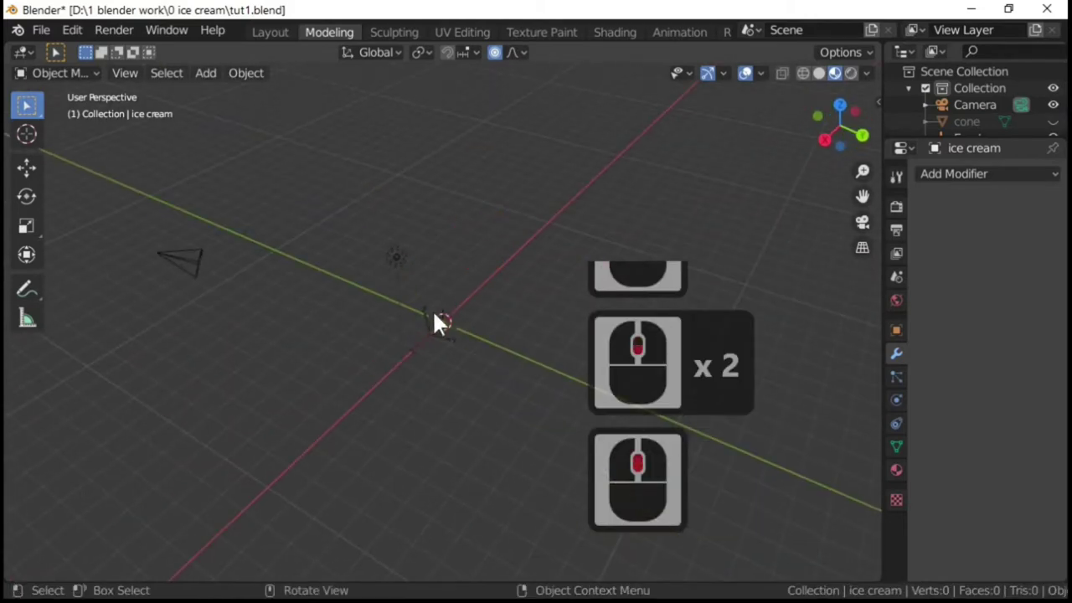
pyautogui.click(437, 333)
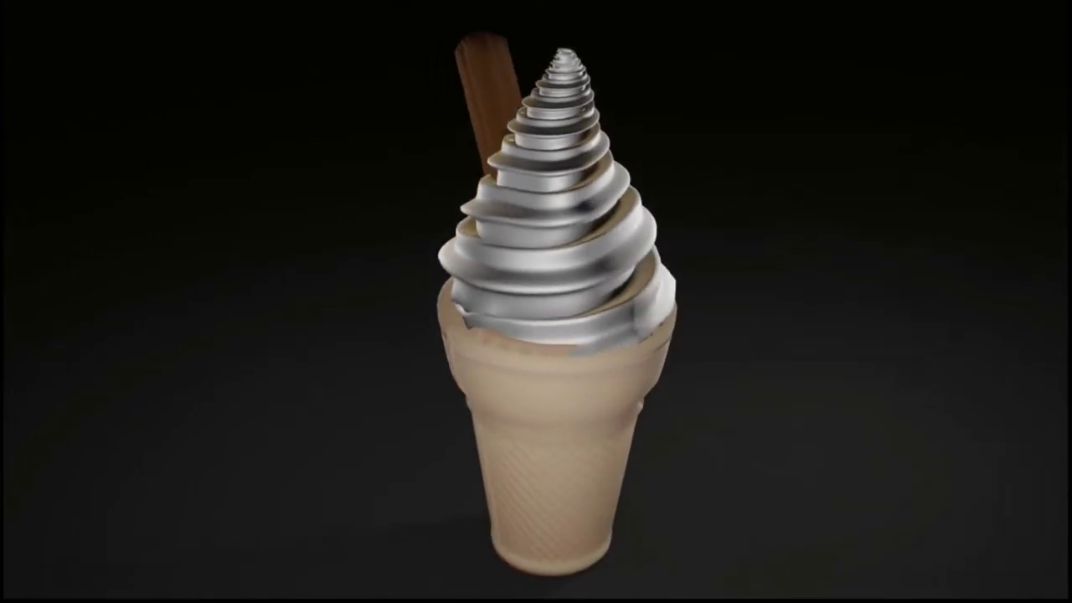